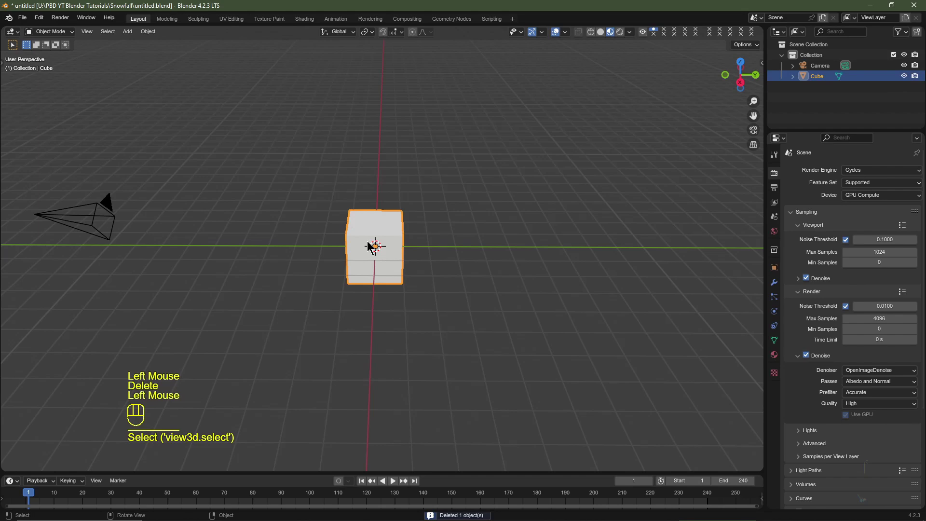
Delete the default cube and add an icosphere with Shade Smooth applied
key(Delete)
key(shift+a)
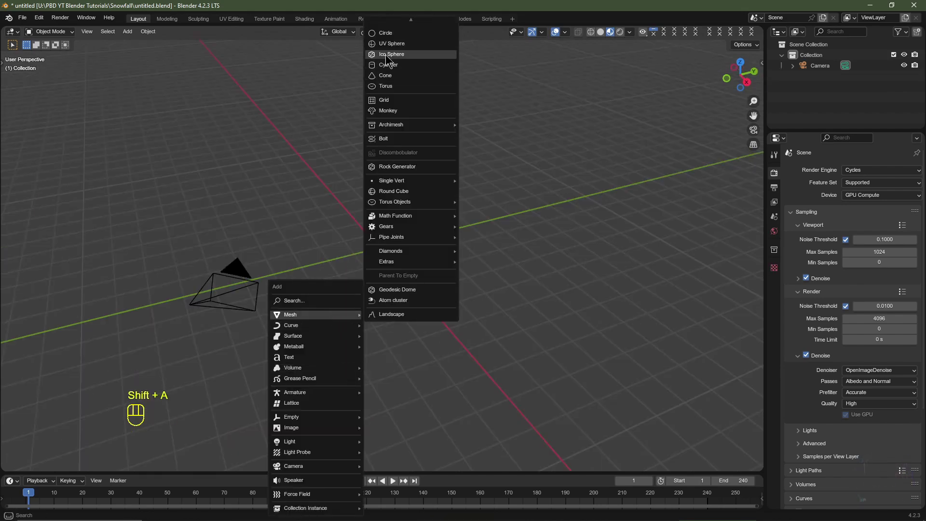
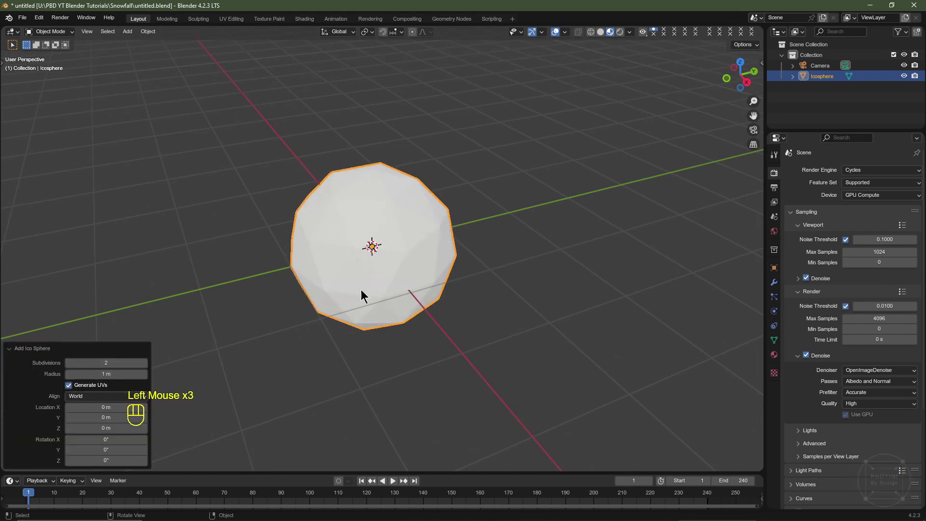
right_click(373, 229)
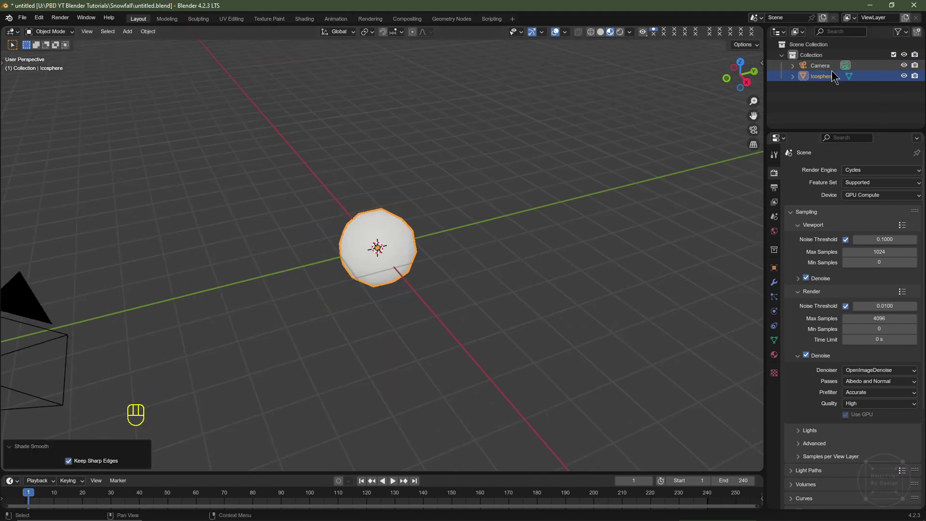
Rename the icosphere to 'Ico Snowflake' in the Outliner and switch to front view
click(828, 84)
drag(827, 84, 828, 83)
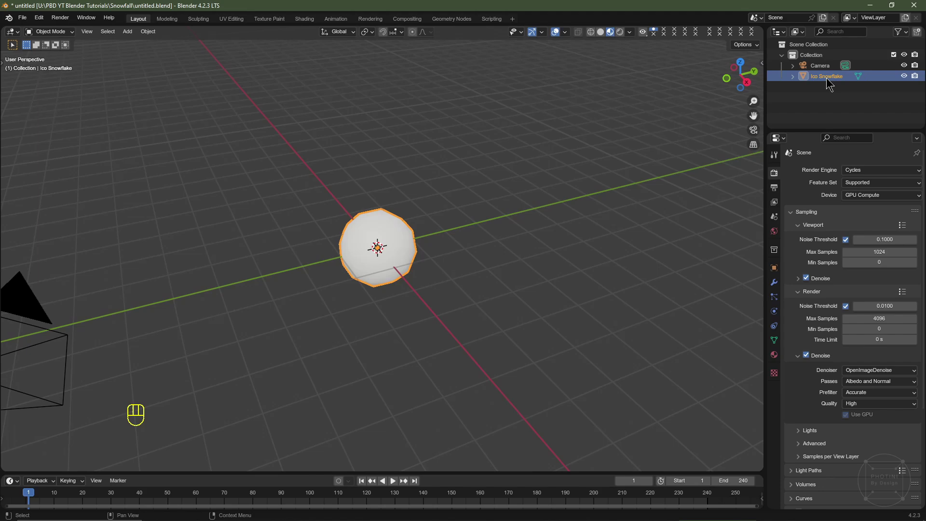
middle_click(432, 278)
key(KP_1)
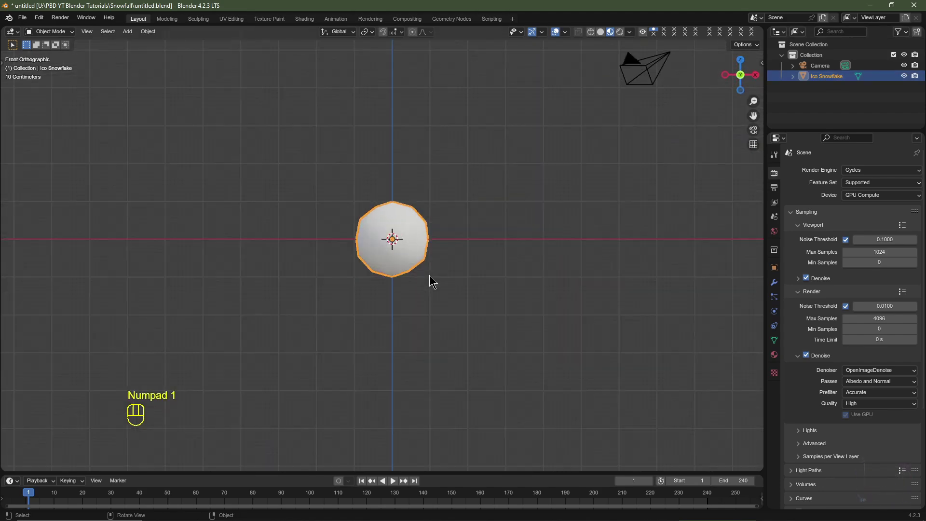
Duplicate the Ico Snowflake sphere twice along X so three spheres stand in a row
drag(431, 281, 363, 282)
key(shift+d)
key(x)
click(478, 274)
key(shift+d)
key(x)
click(482, 291)
middle_click(482, 290)
Enter Edit Mode on a sphere with proportional editing on and select a single vertex
click(445, 243)
key(Tab)
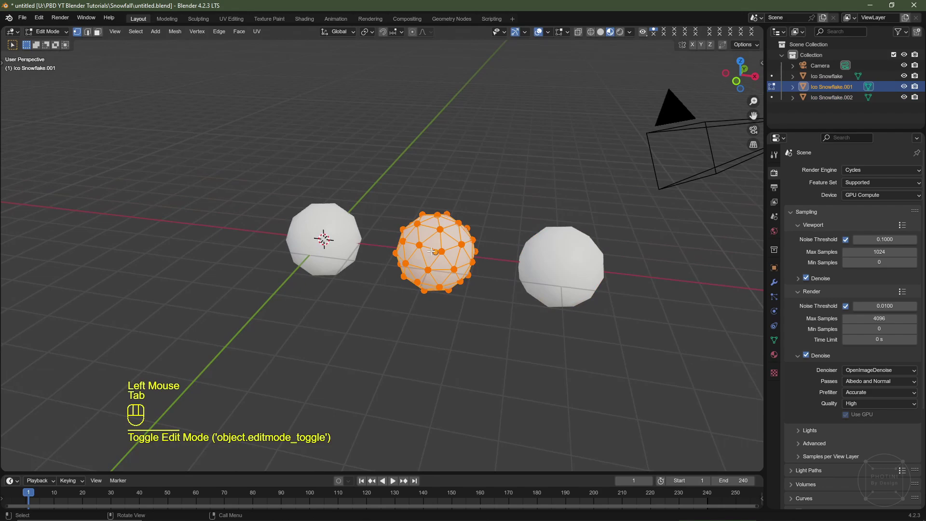
key(o)
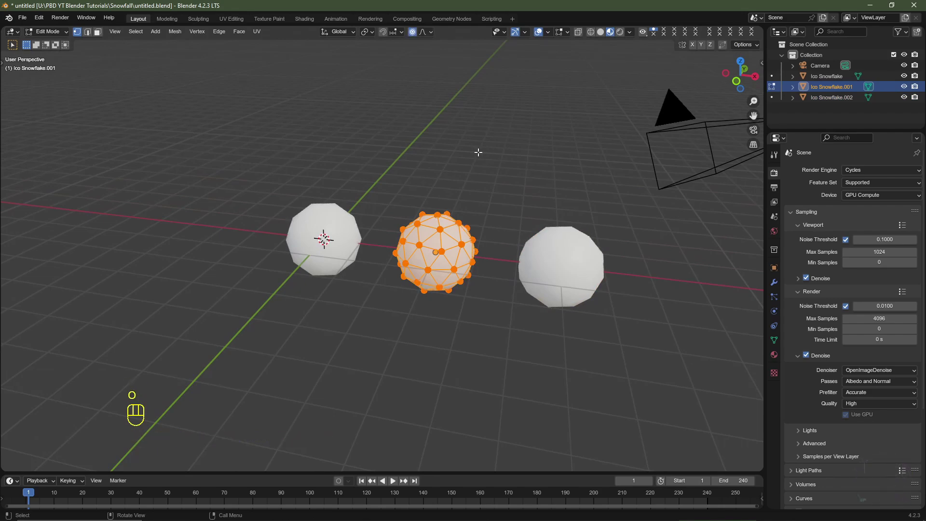
key(o)
click(415, 33)
drag(427, 38, 529, 220)
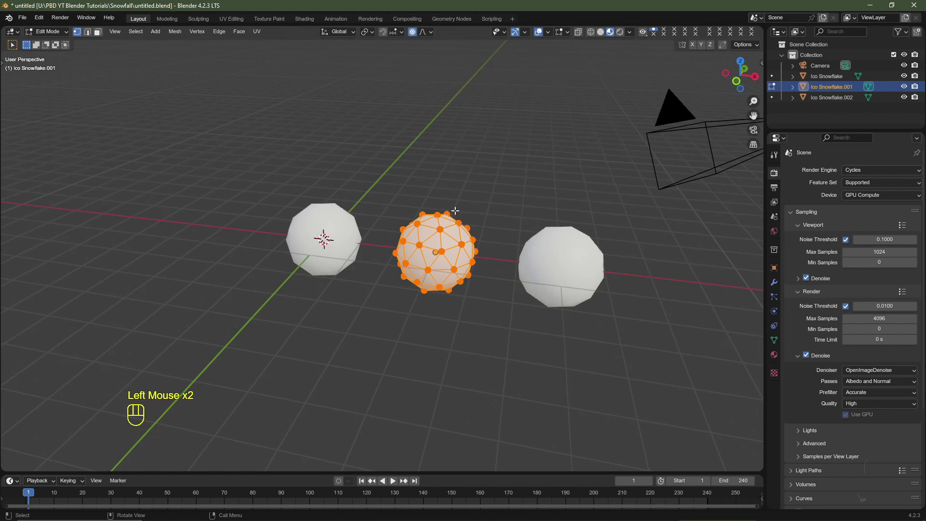
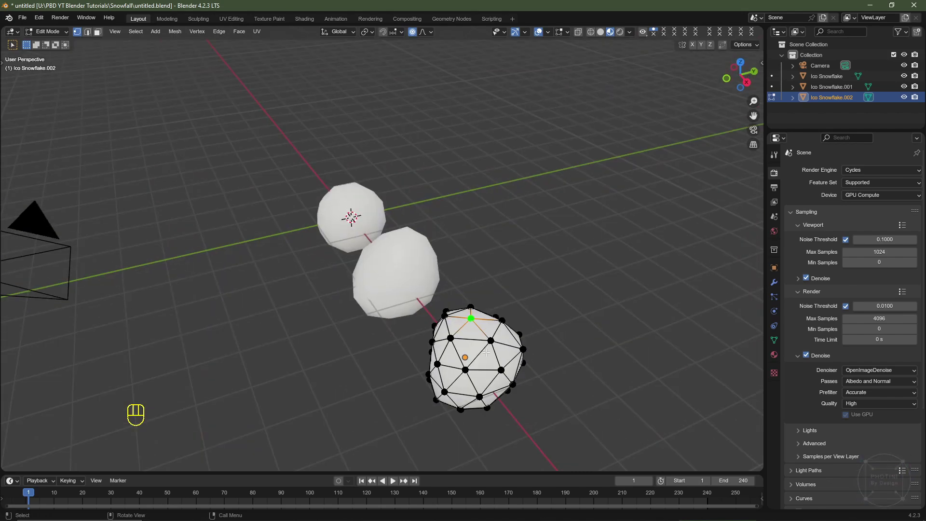
Pull the selected vertex with soft falloff to make the sphere lumpy
key(g)
scroll(down, 3)
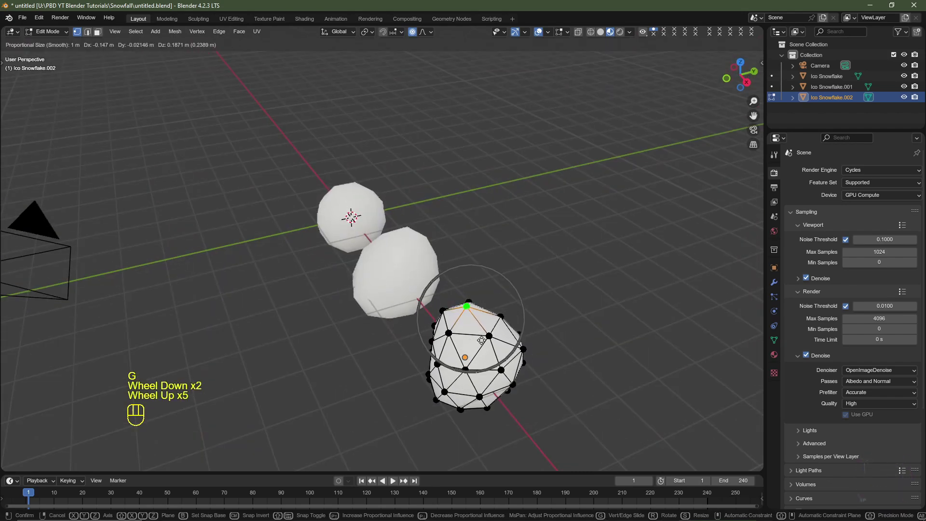
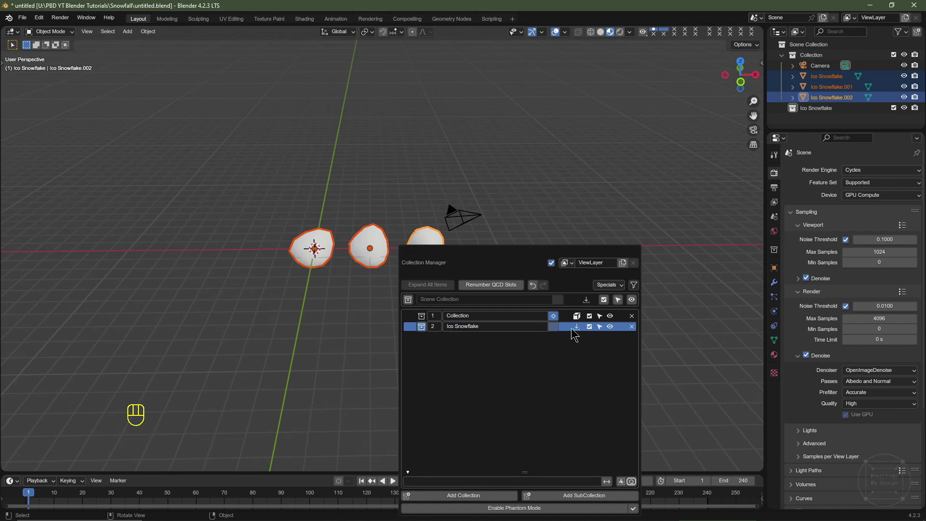
Send the three spheres into a new Ico Snowflake collection and exclude it from the scene
click(889, 80)
click(896, 82)
Recenter the view on the camera and bring up the File menu
middle_click(407, 299)
middle_click(339, 297)
scroll(up, 3)
middle_click(374, 317)
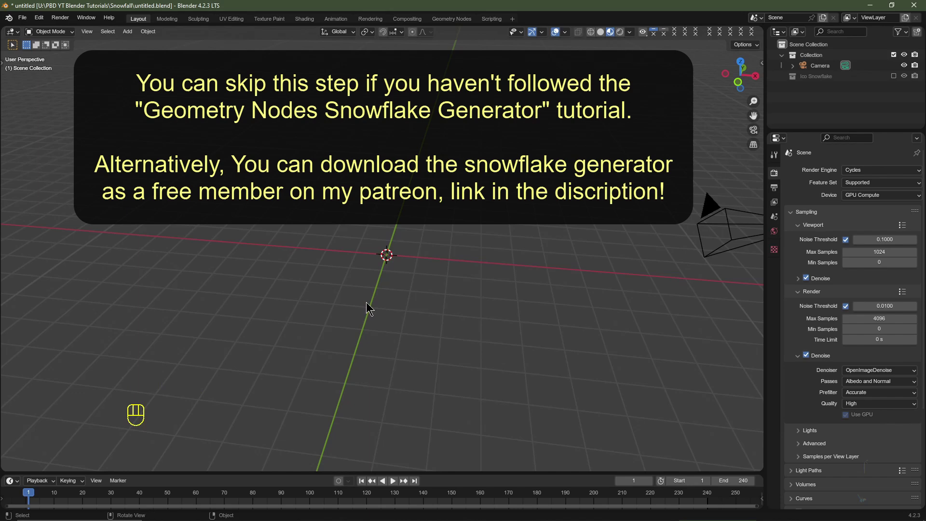
key(F4)
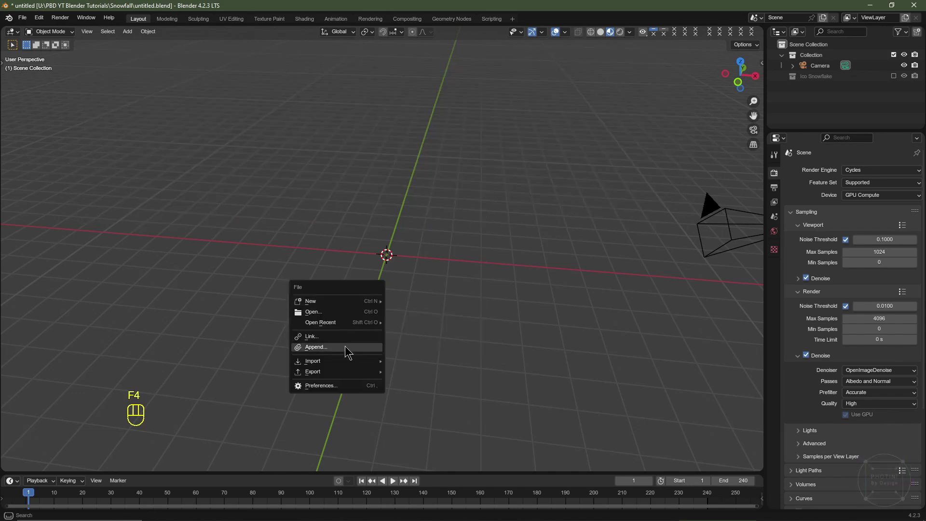
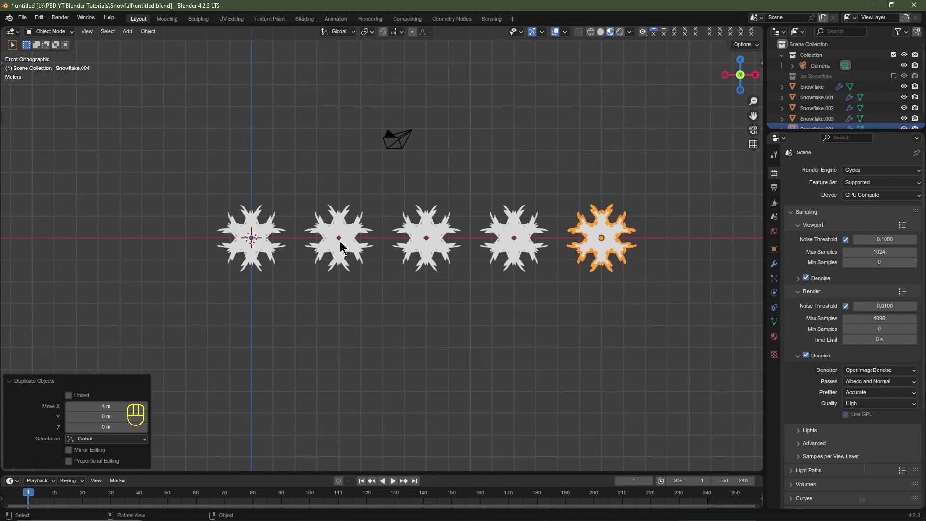
Give each snowflake copy a different Seed Pattern in its modifier, then start moving them all to a collection
click(344, 245)
click(779, 267)
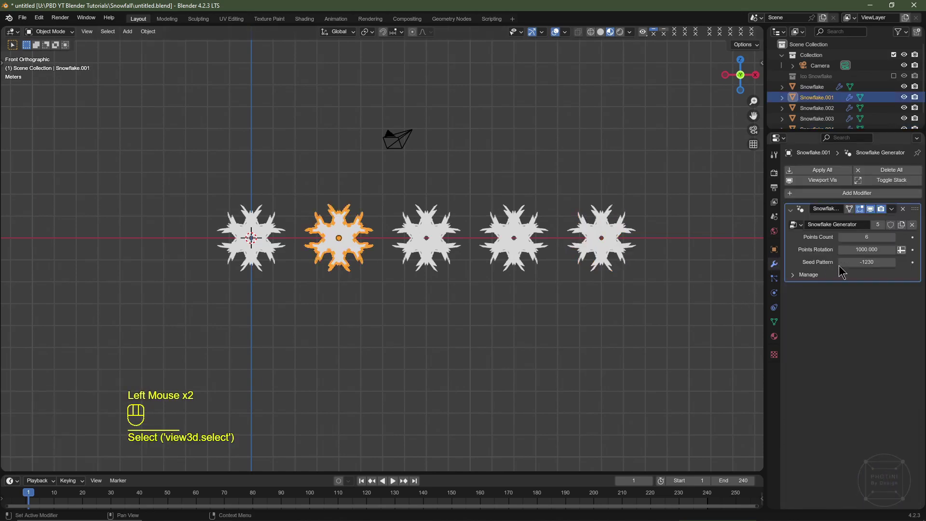
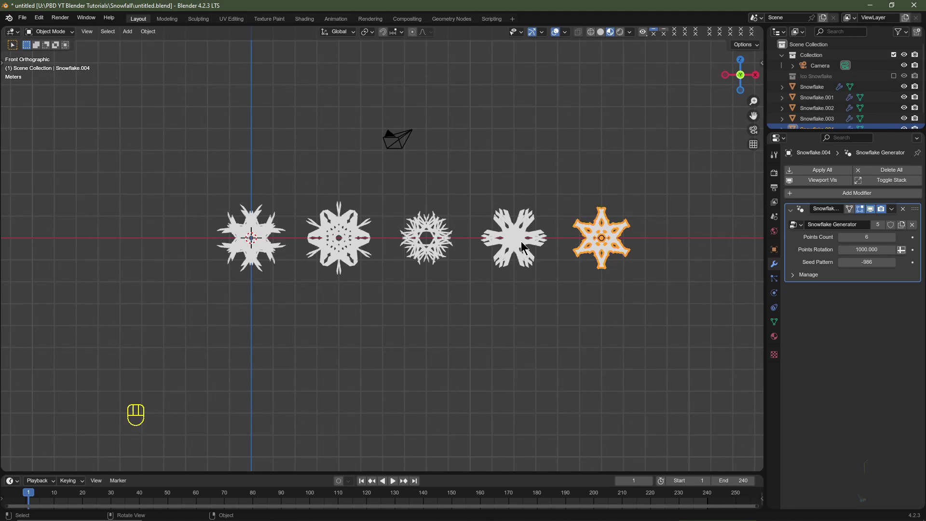
click(525, 244)
click(427, 244)
click(347, 247)
click(265, 242)
key(m)
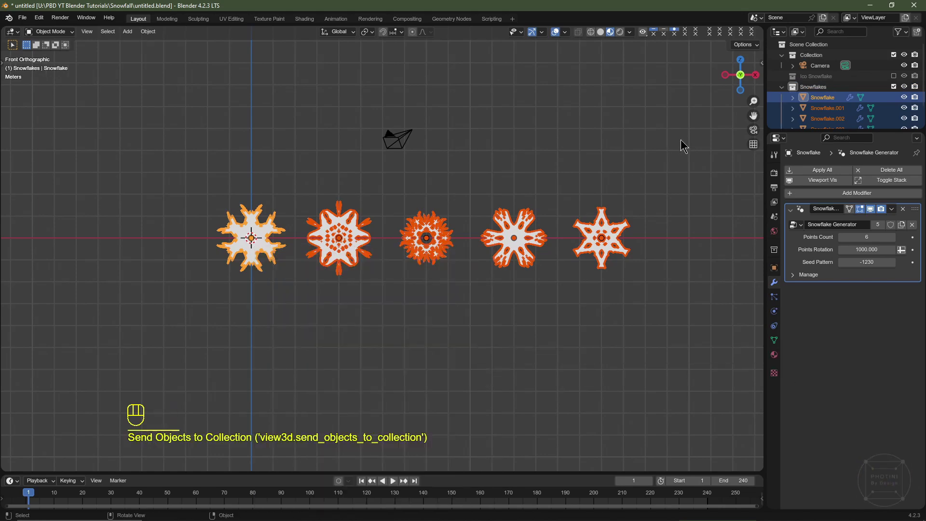
Create the Snowflakes collection for the snowflakes and exclude it from the scene, leaving only the camera
click(785, 89)
click(893, 91)
click(896, 79)
click(898, 87)
middle_click(401, 319)
key(shift+a)
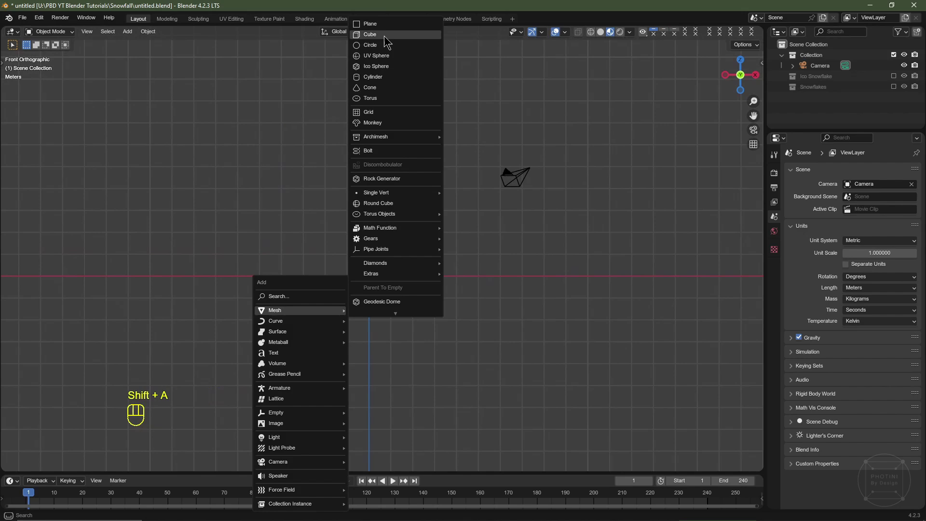
Add a cube and scale it by 4 in Edit Mode
key(Tab)
key(Tab)
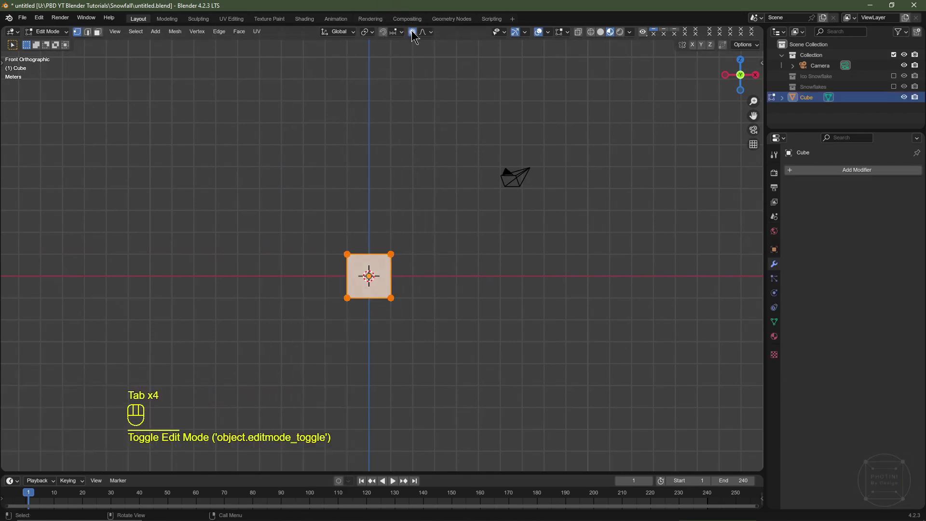
key(o)
key(s)
key(4)
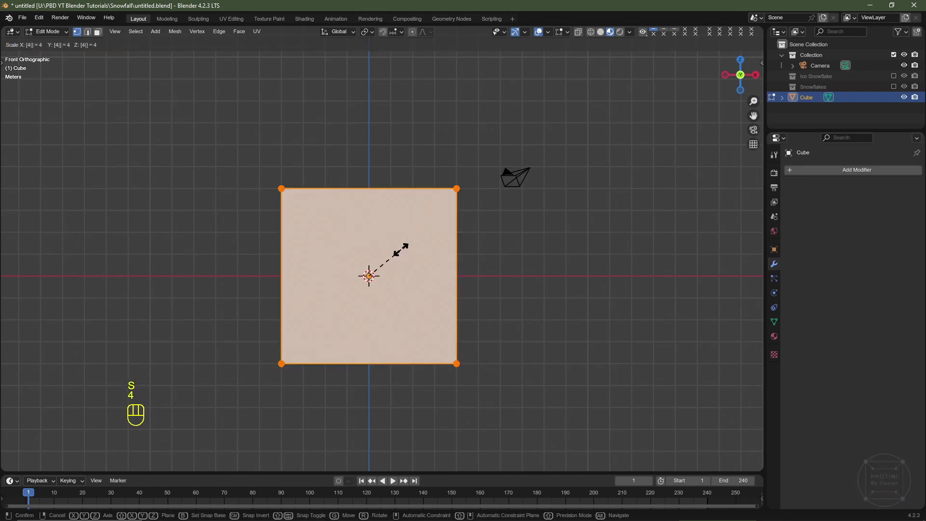
key(Return)
key(Tab)
Move the cube 2 m up along Z so its base rests on the ground line
right_click(374, 321)
key(g)
key(z)
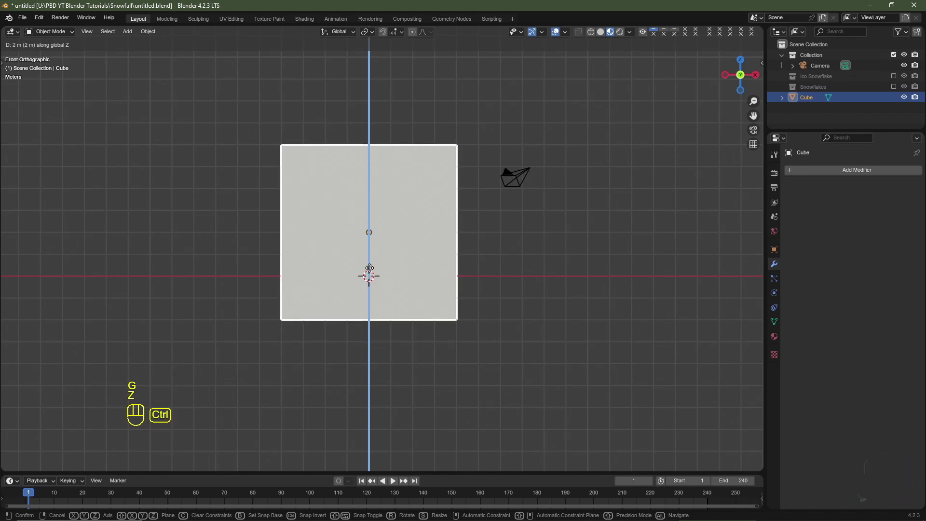
click(370, 248)
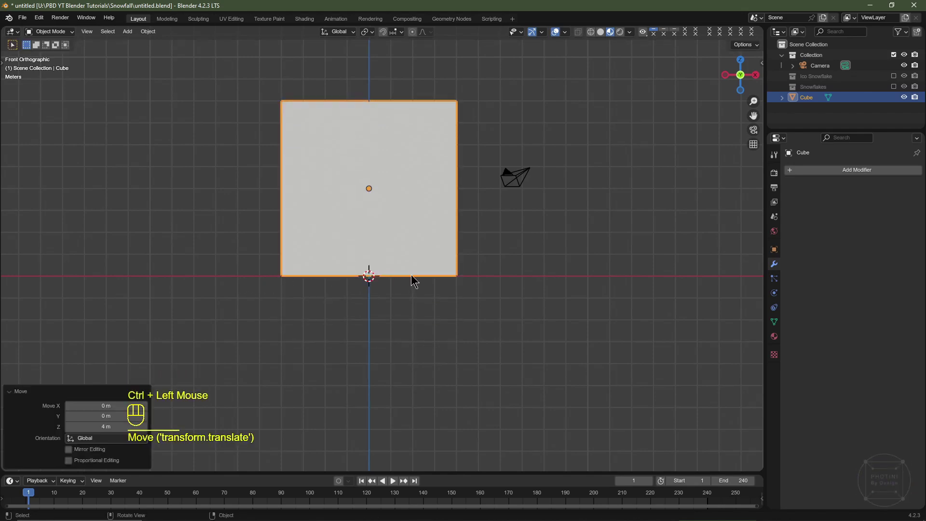
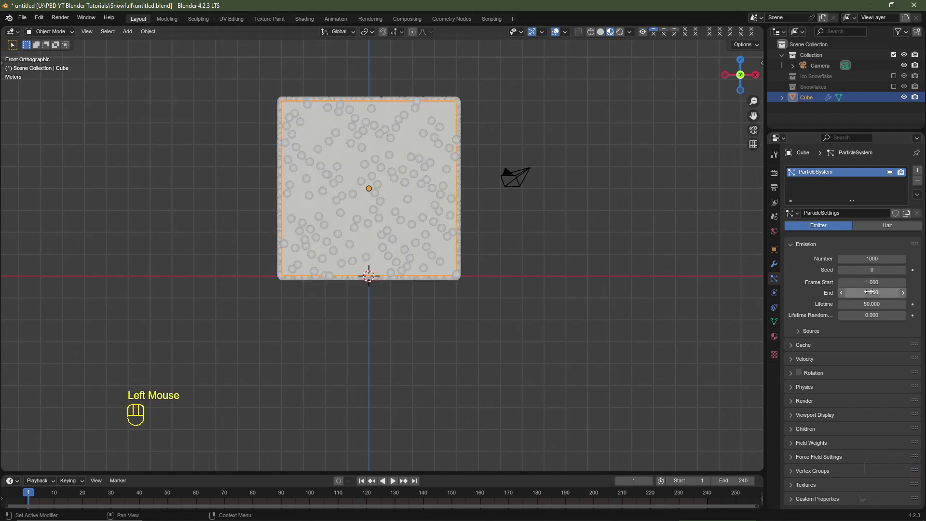
Set the particle emission End frame to 1 so all particles emit at once
click(397, 336)
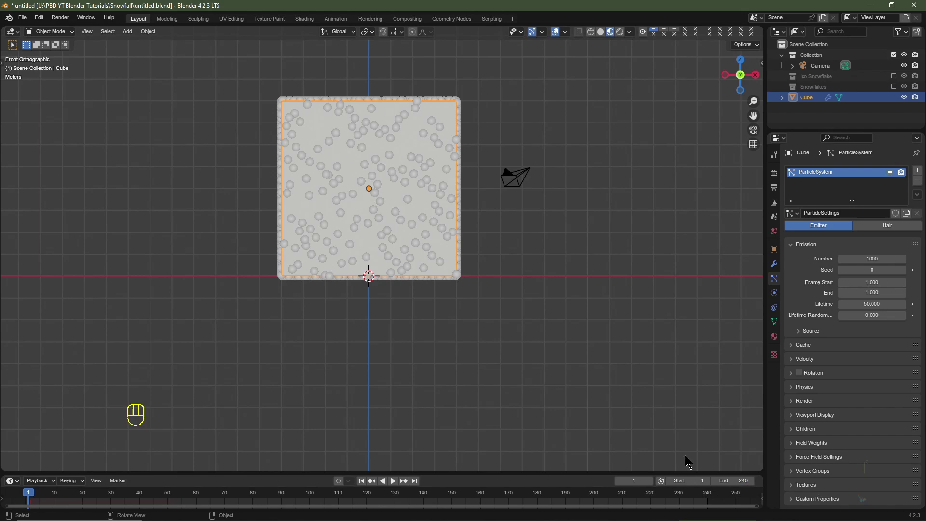
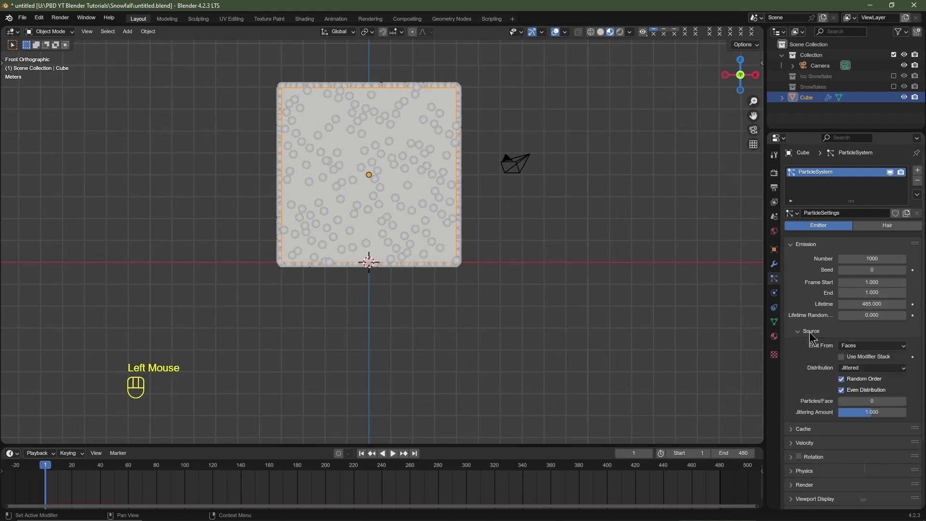
Set particle Distribution to Random and Normal velocity to 0, checking with playback
drag(861, 351, 858, 386)
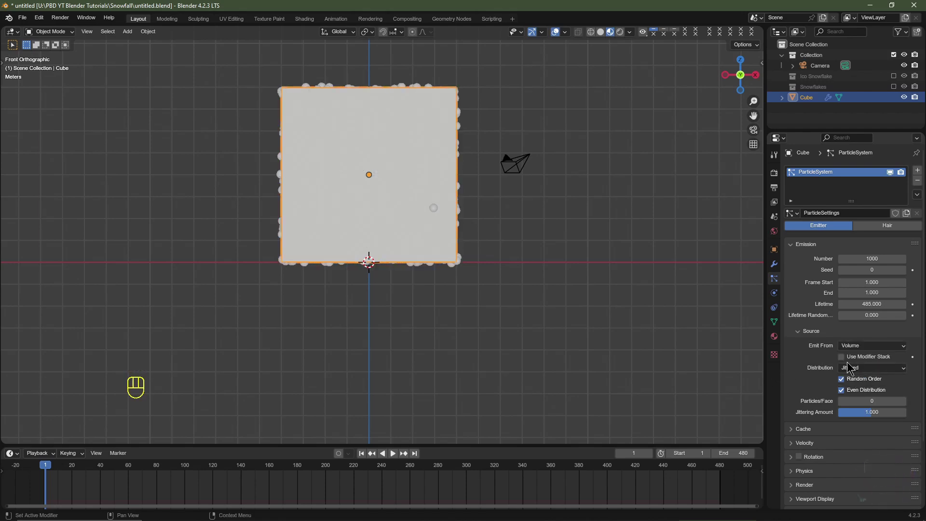
drag(862, 374, 862, 392)
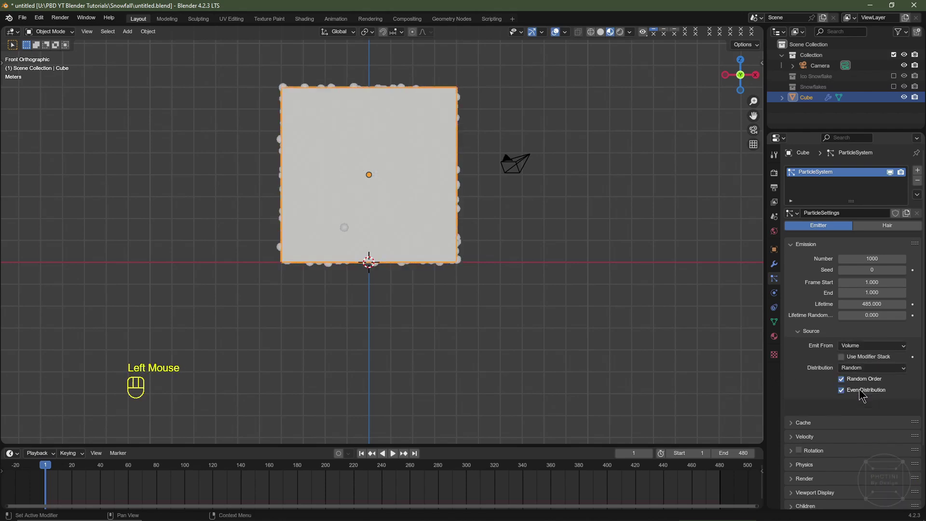
scroll(down, 3)
click(809, 365)
scroll(down, 3)
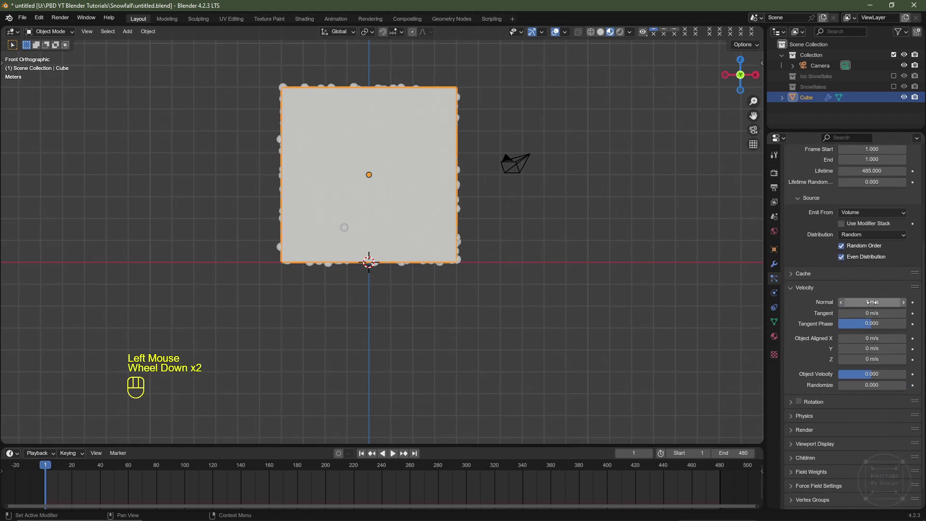
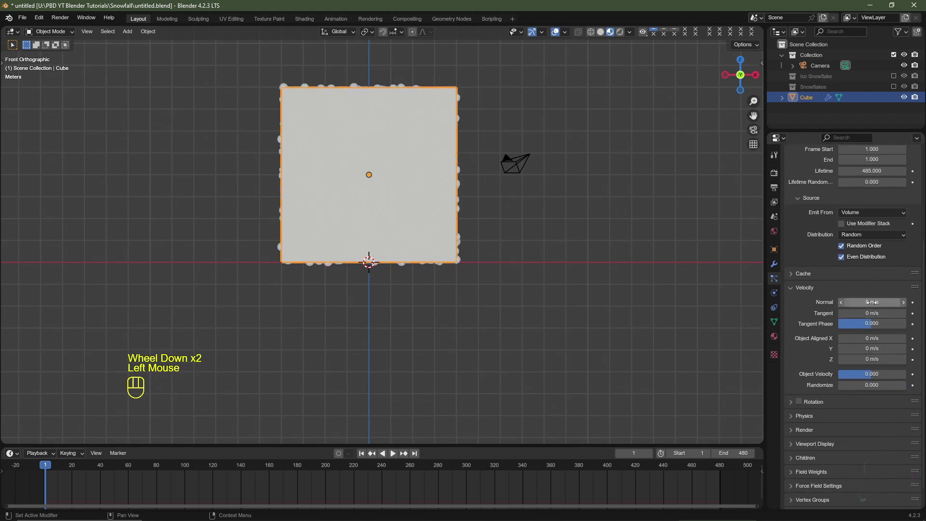
key(space)
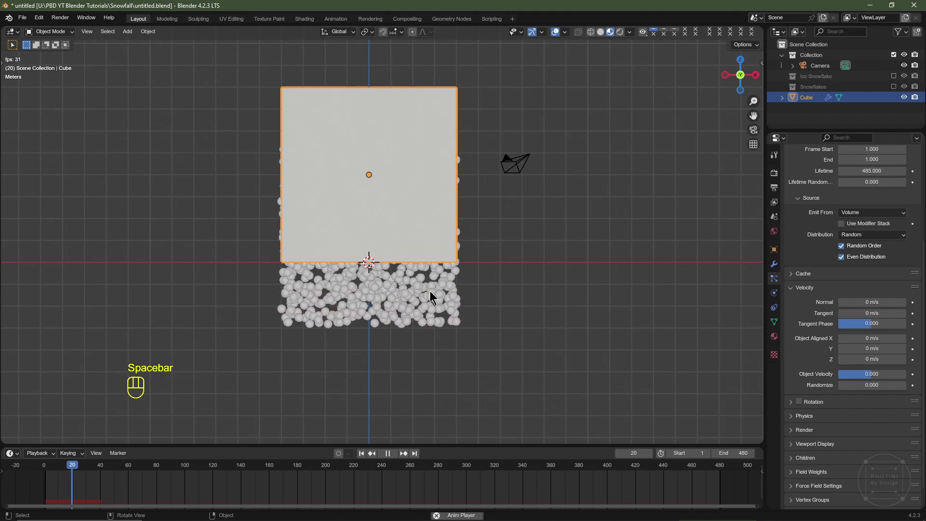
key(space)
Set Field Weights Gravity to 0 and test the particles with playback
click(363, 455)
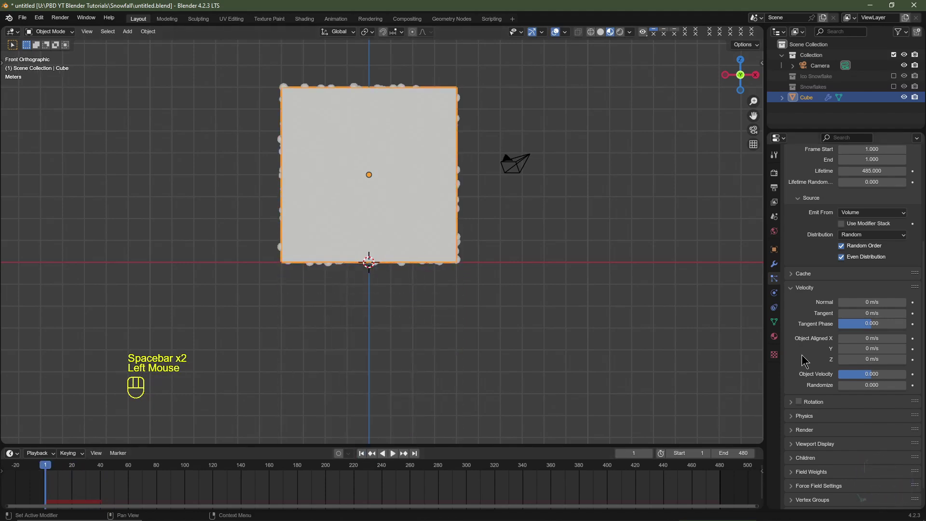
click(817, 451)
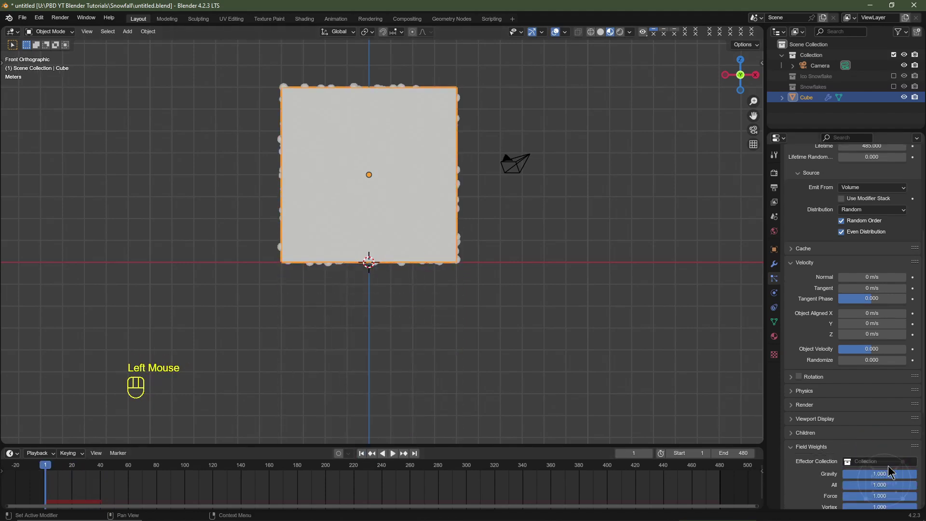
drag(899, 479, 833, 476)
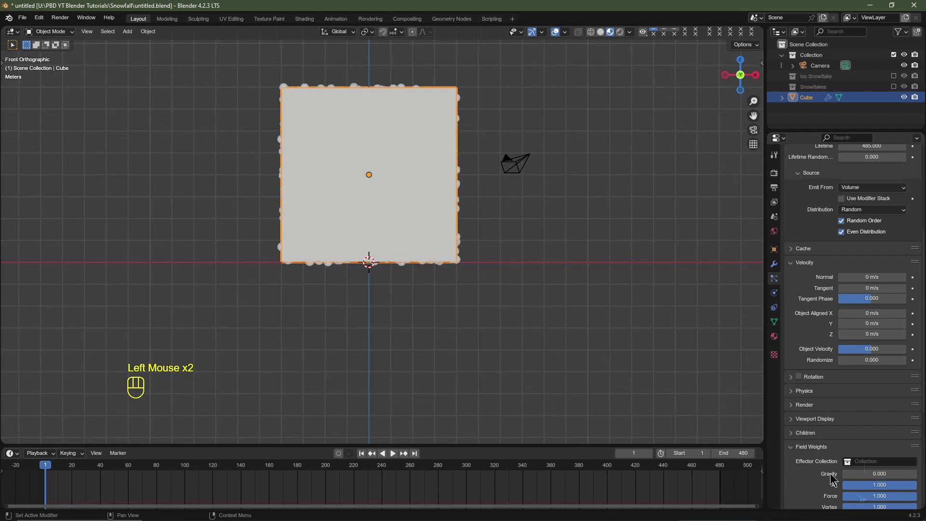
click(364, 458)
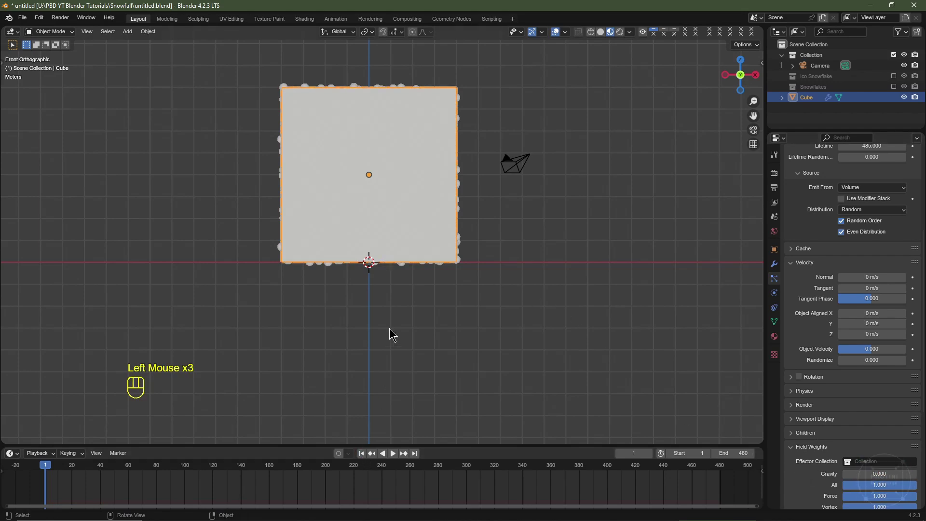
key(space)
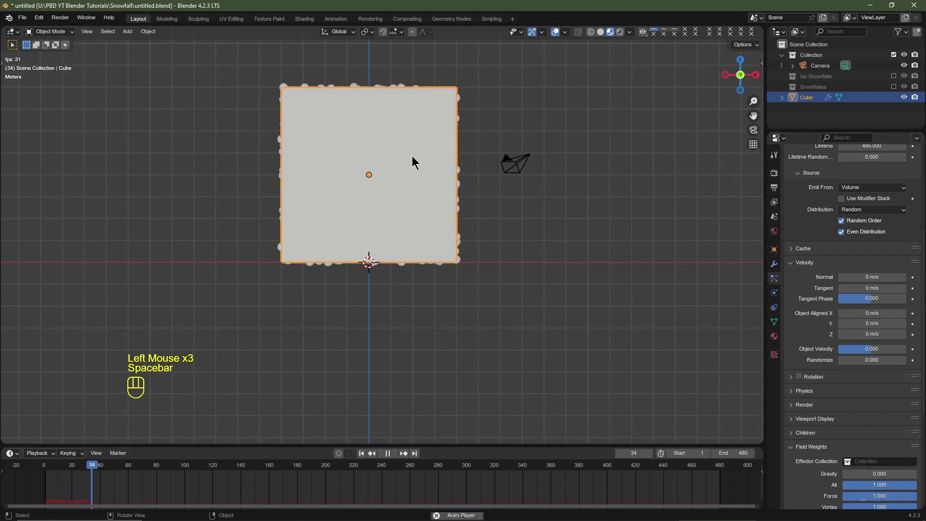
key(space)
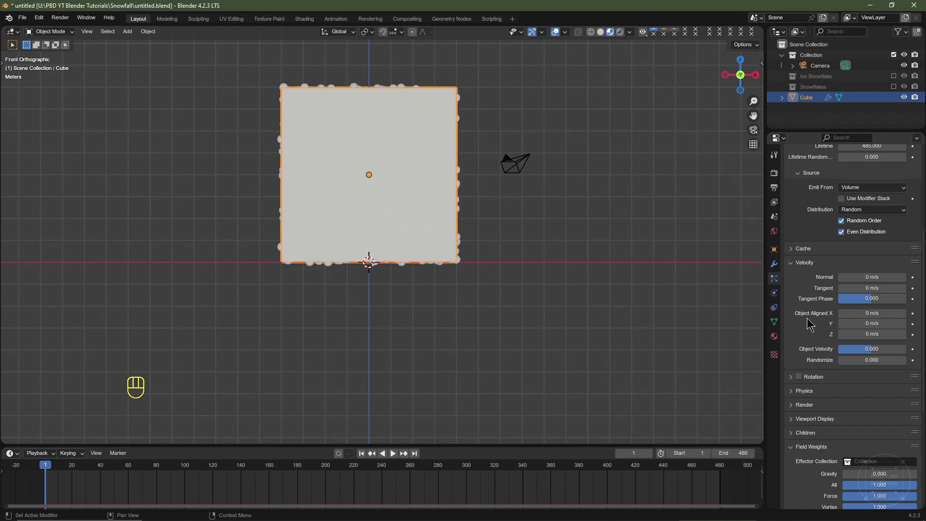
Set the particle Physics Type to None so the particles stay put
click(792, 397)
scroll(down, 3)
drag(857, 335, 856, 346)
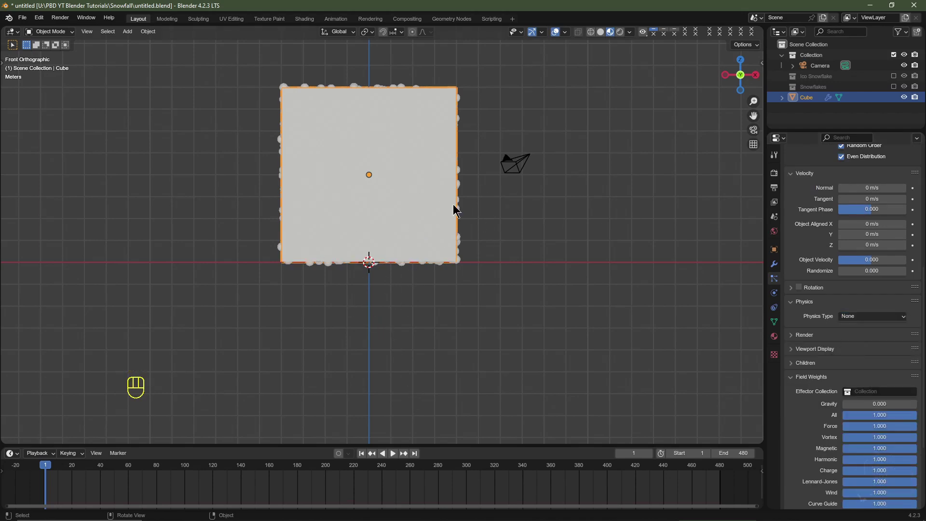
scroll(down, 3)
scroll(down, 3)
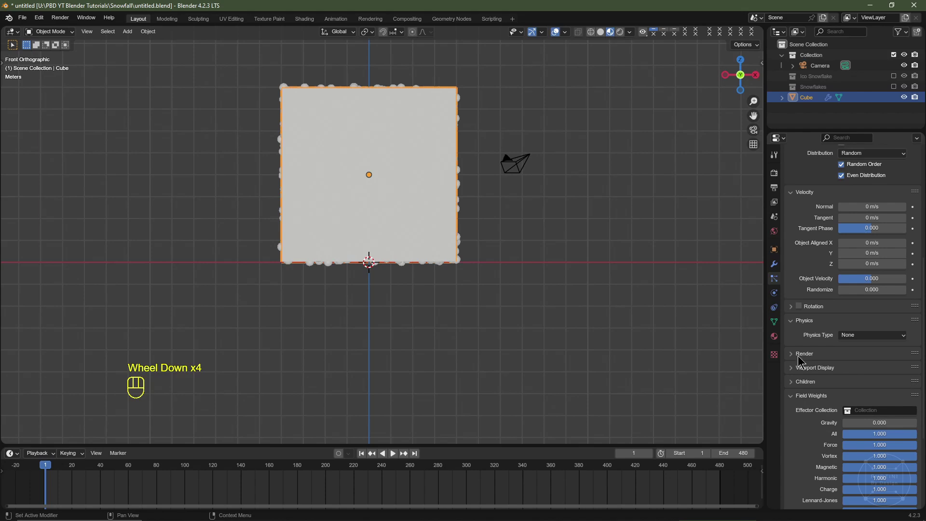
Render particles as Ico Snowflake collection instances with Show Emitter unticked
click(801, 358)
scroll(down, 3)
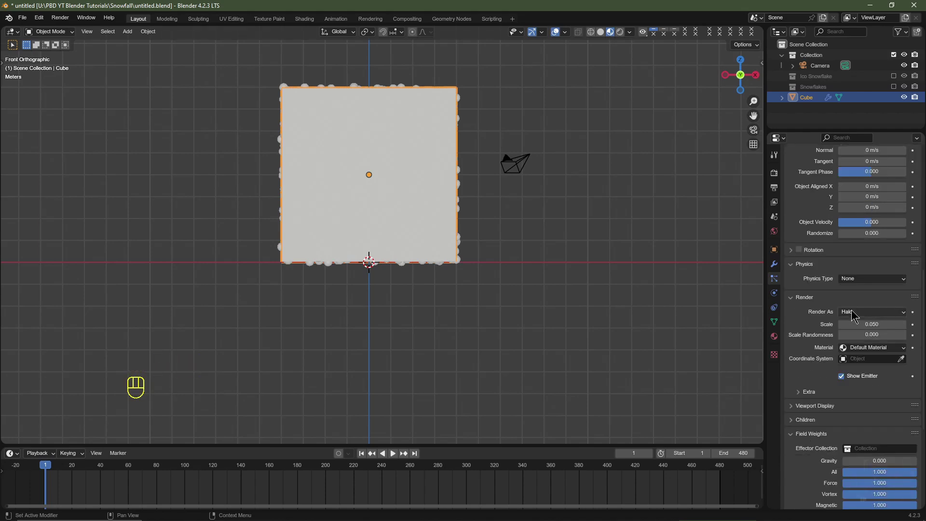
drag(853, 316, 858, 382)
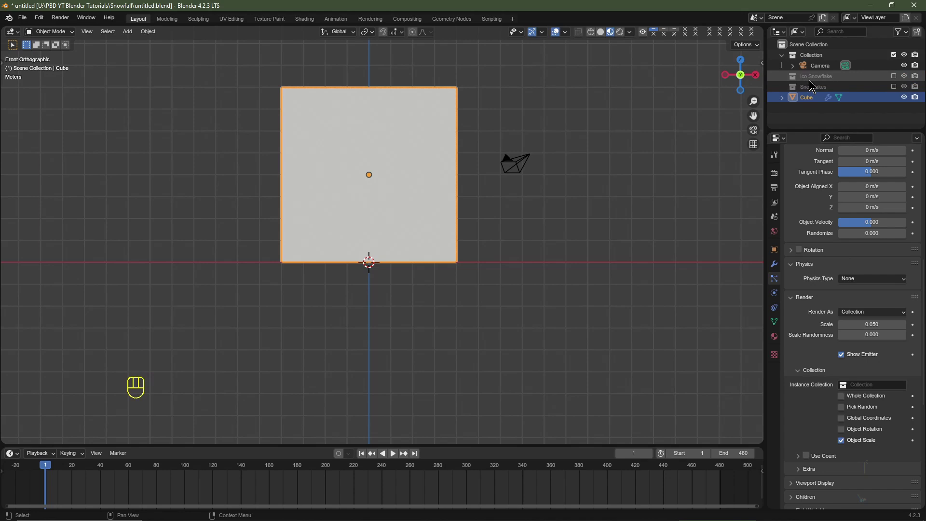
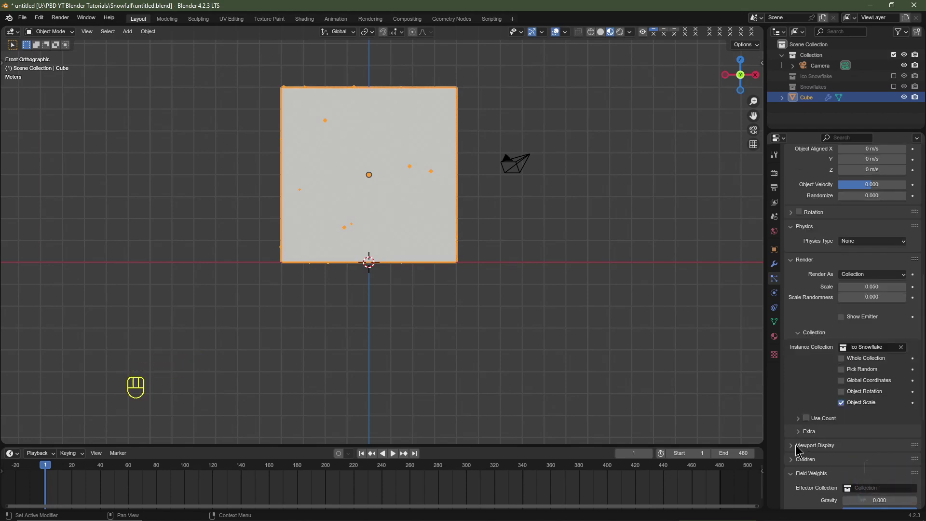
click(799, 448)
scroll(down, 3)
click(844, 439)
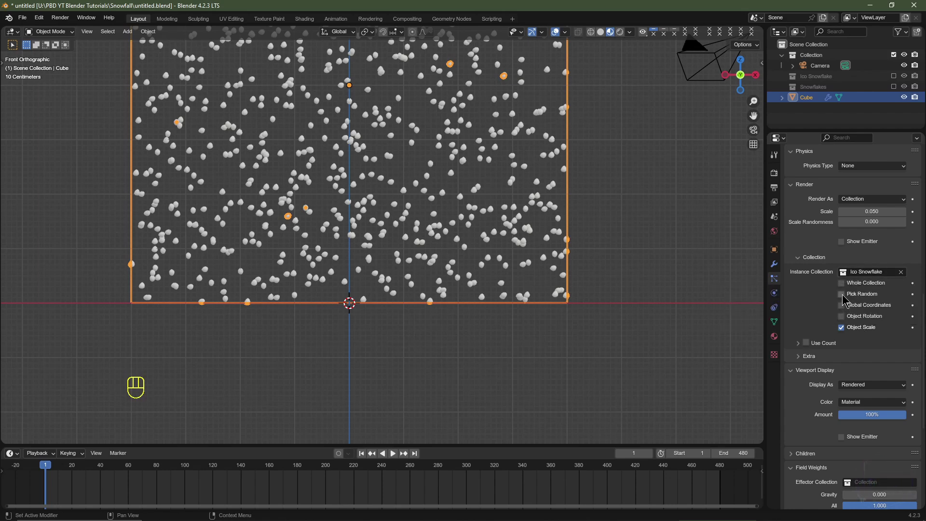
Enable Pick Random and Object Rotation for the snowflake instances
click(845, 297)
click(847, 317)
key(ctrl+z)
click(423, 176)
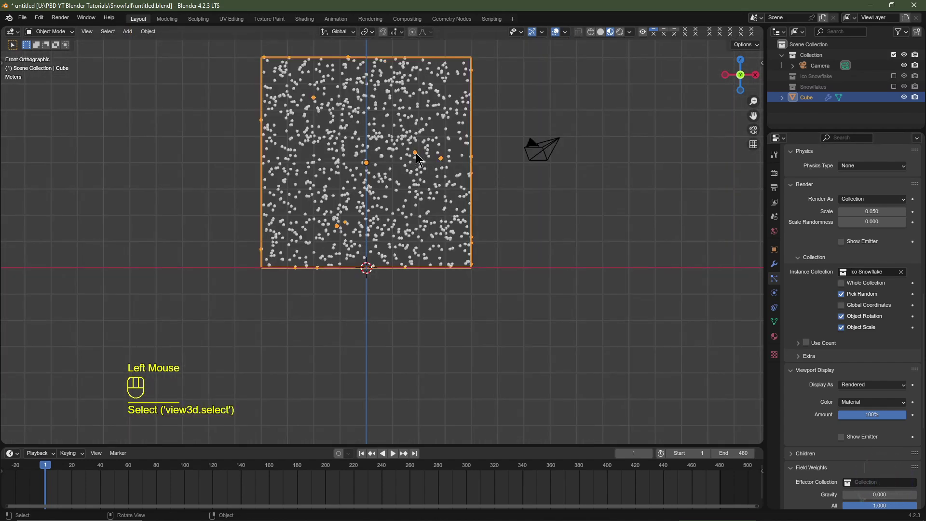
Duplicate the emitter cube and drop the copy 8 m straight down as Cube.001
key(shift+d)
key(z)
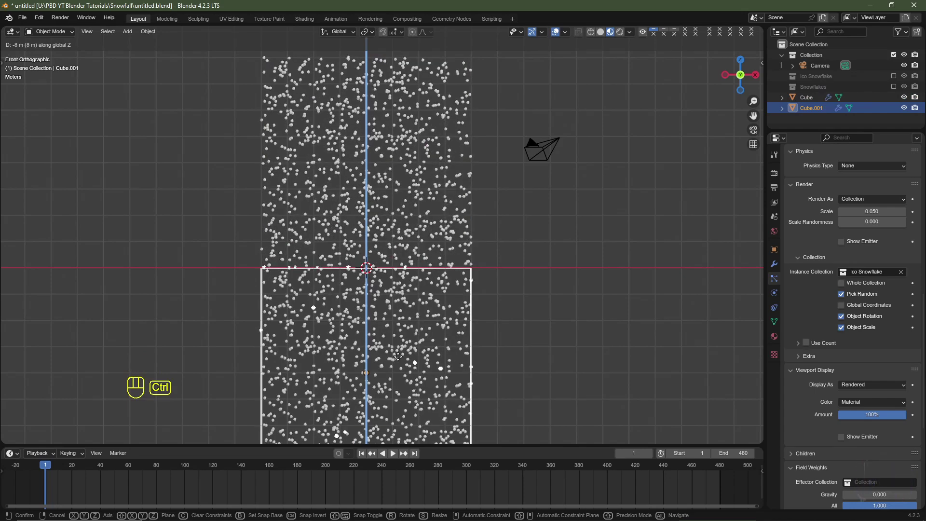
click(400, 363)
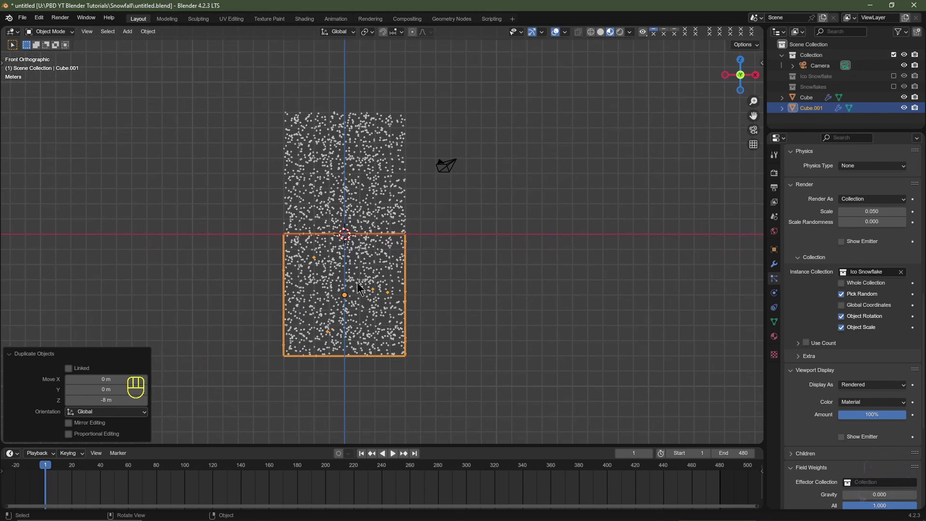
Select the camera and set it to Location 0, -5, -5 m with Rotation X 90°, checking from side view
click(451, 168)
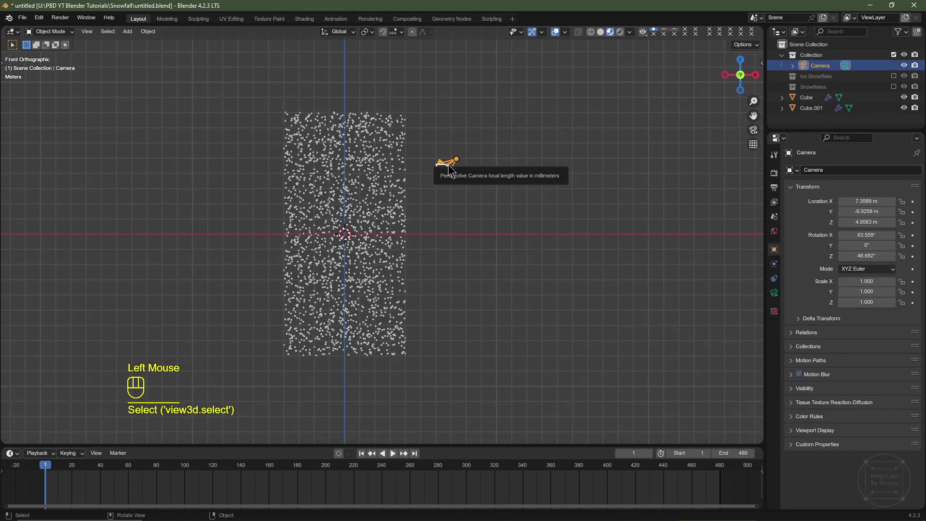
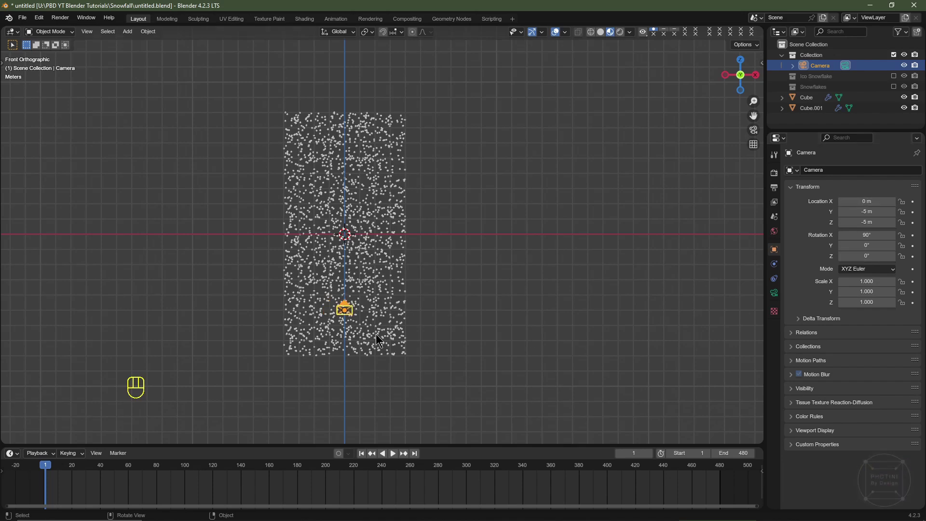
key(KP_0)
scroll(down, 3)
scroll(up, 3)
middle_click(643, 257)
scroll(down, 3)
key(KP_3)
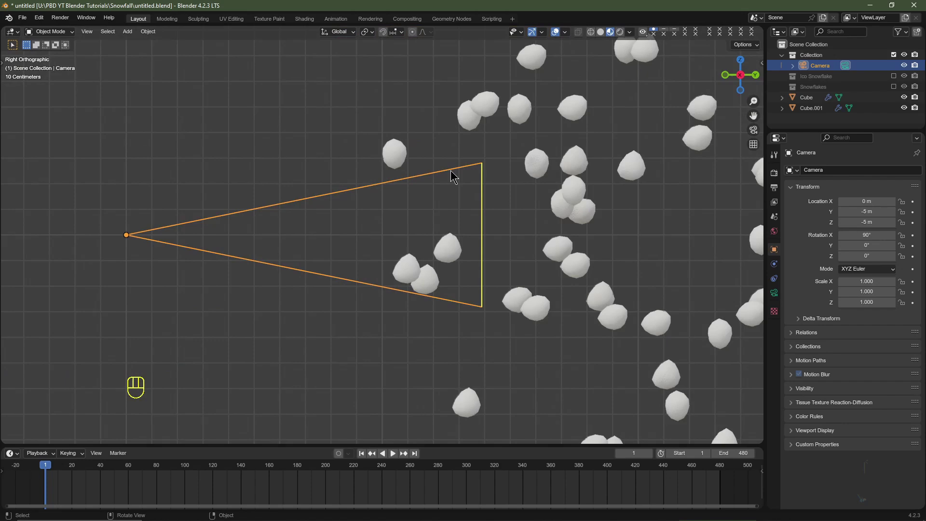
scroll(down, 3)
Slide the camera along Y to -6 m and verify the framing through the camera, then return to front view
key(g)
key(y)
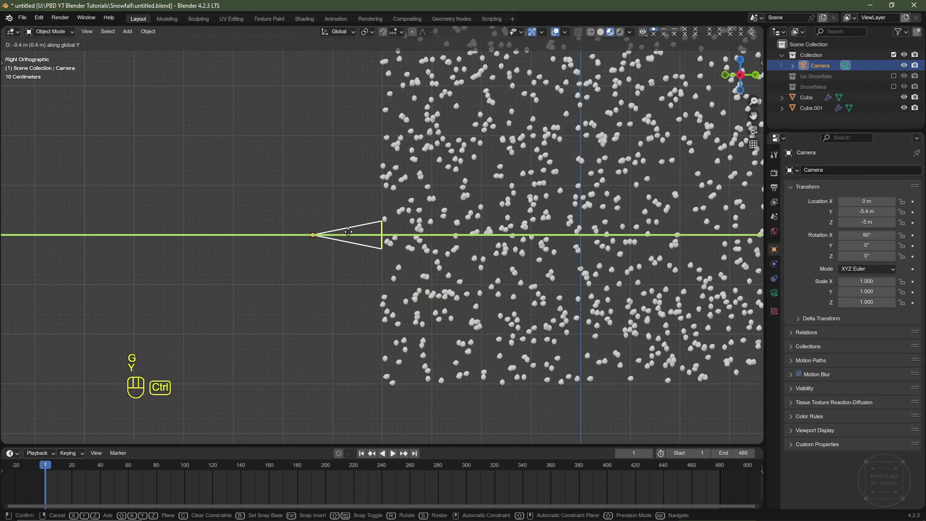
click(322, 236)
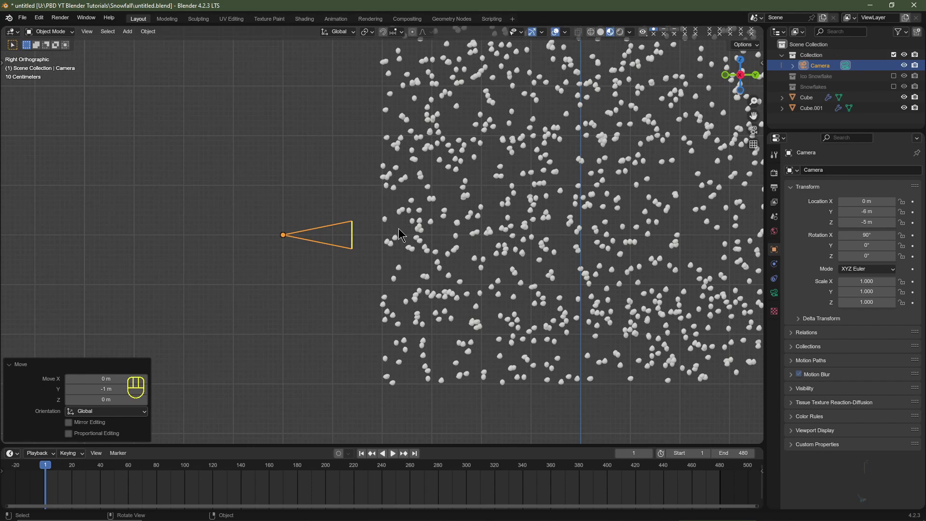
key(KP_0)
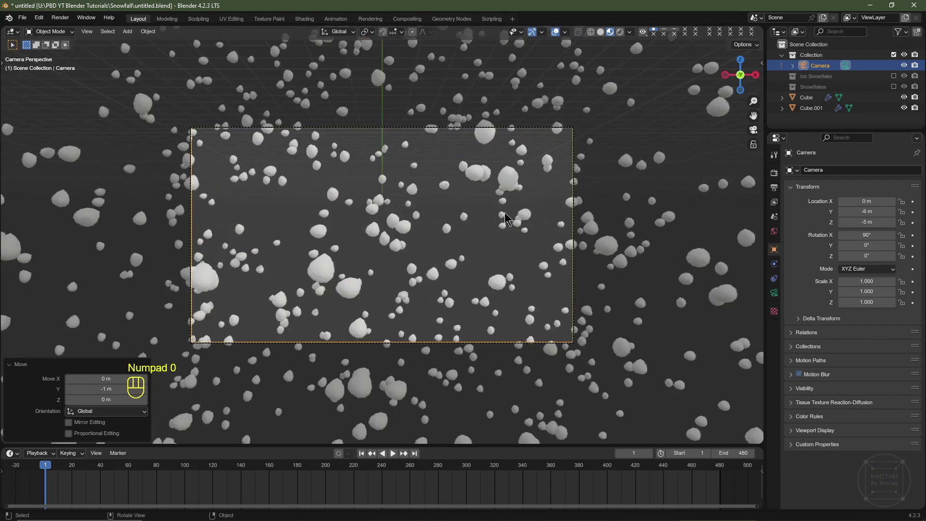
middle_click(531, 236)
scroll(down, 3)
key(KP_1)
scroll(down, 3)
middle_click(253, 402)
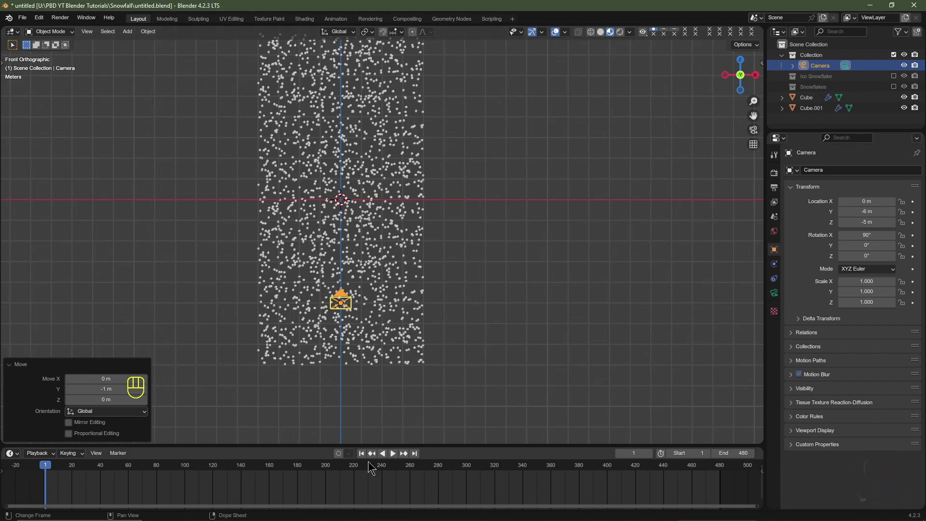
Keyframe Cube.001's Z location of -4 m on frame 1 in Object Properties
click(403, 275)
click(399, 245)
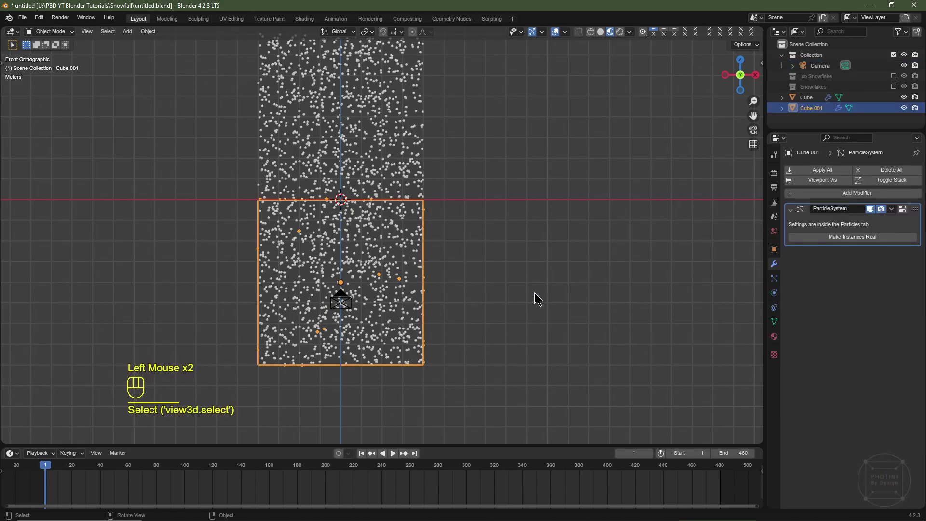
scroll(down, 3)
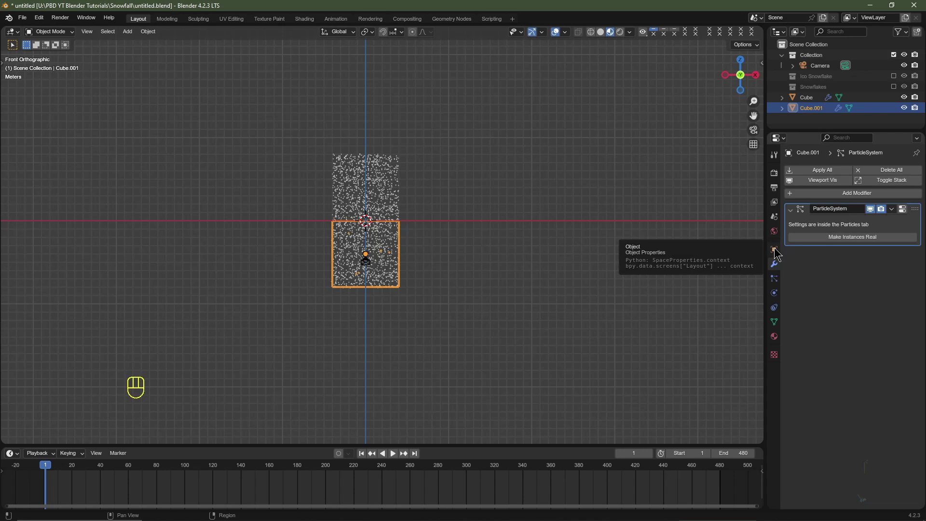
click(775, 253)
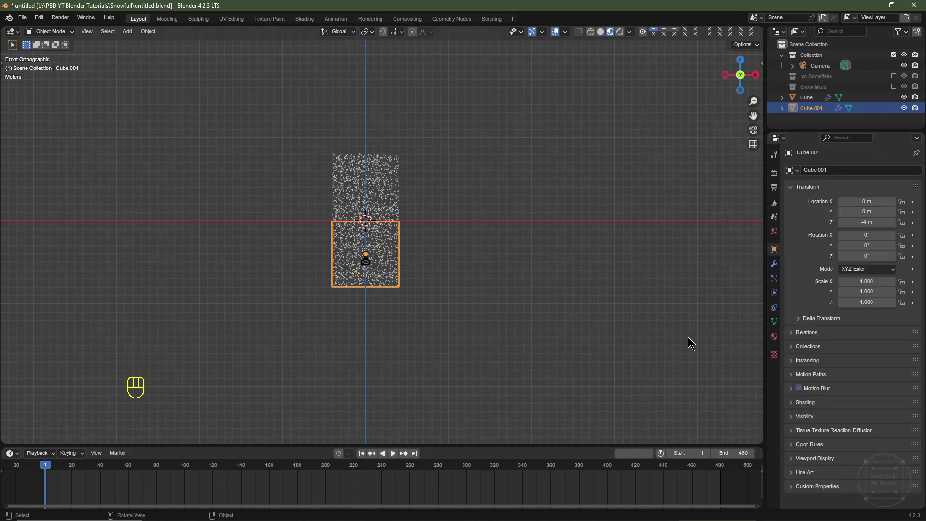
click(915, 229)
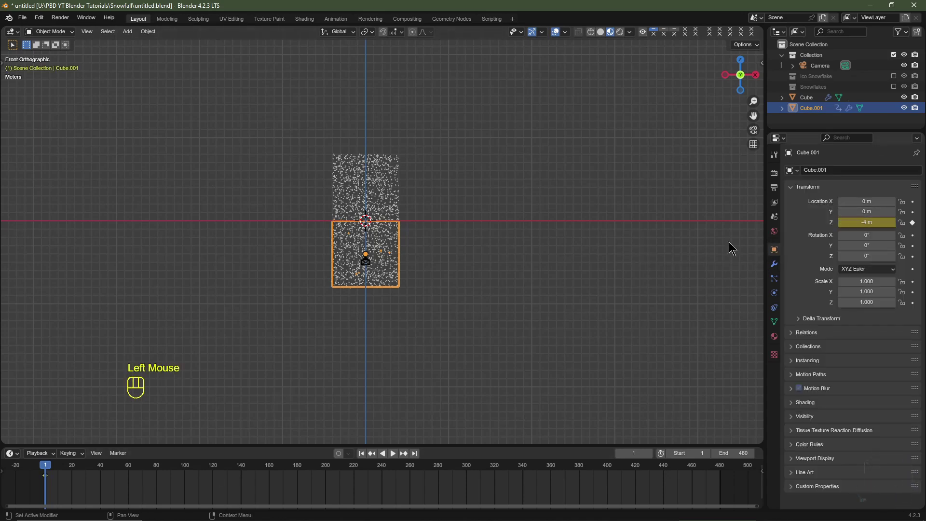
Keyframe the upper Cube's Z location of 4 m on frame 1
click(366, 203)
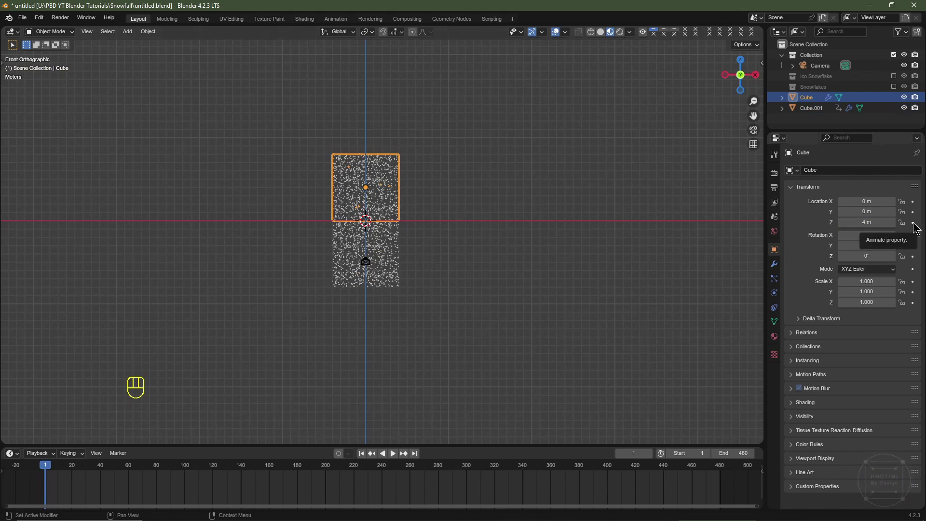
click(916, 225)
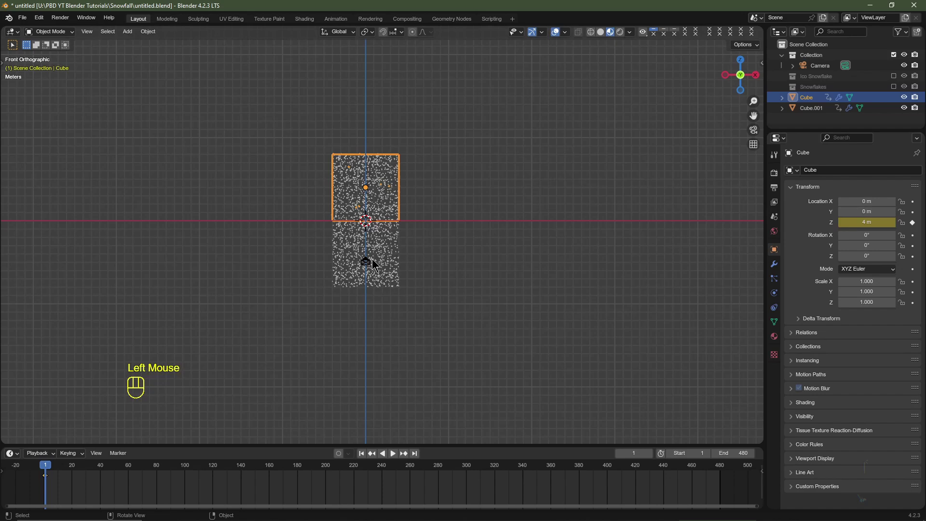
click(375, 262)
click(378, 248)
click(382, 189)
Set the current frame to 481 and reselect Cube.001
click(412, 454)
click(415, 456)
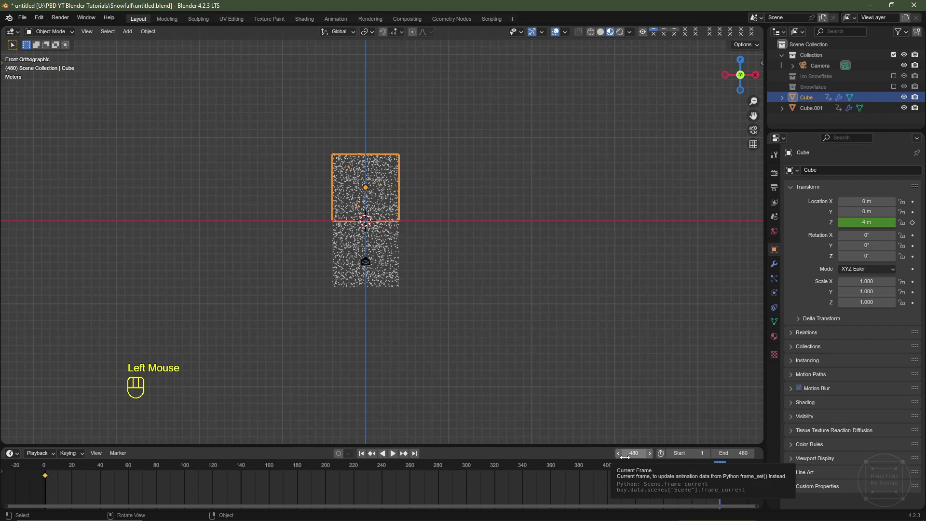
click(649, 457)
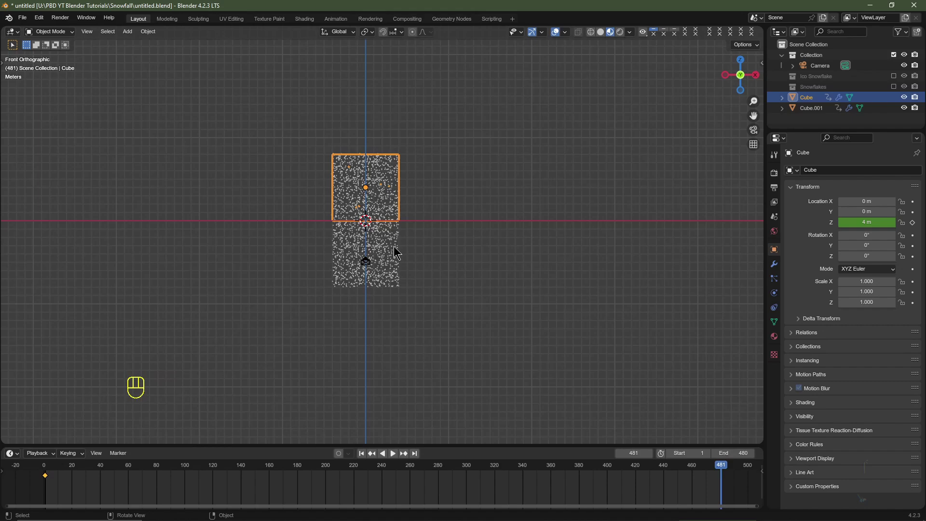
click(389, 249)
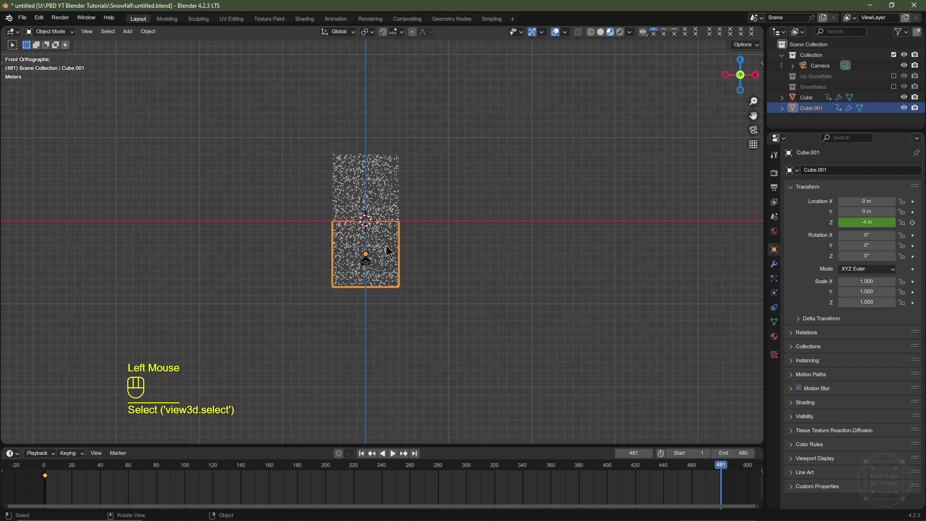
Lower both cubes 8 m and key their Z at frame 481: Cube.001 at -12 m, Cube at -4 m
key(Escape)
key(g)
key(z)
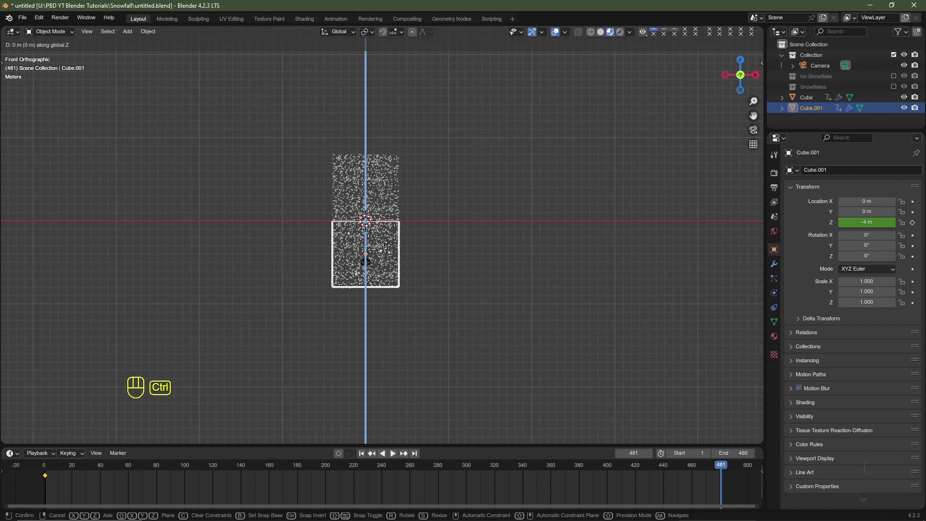
click(729, 247)
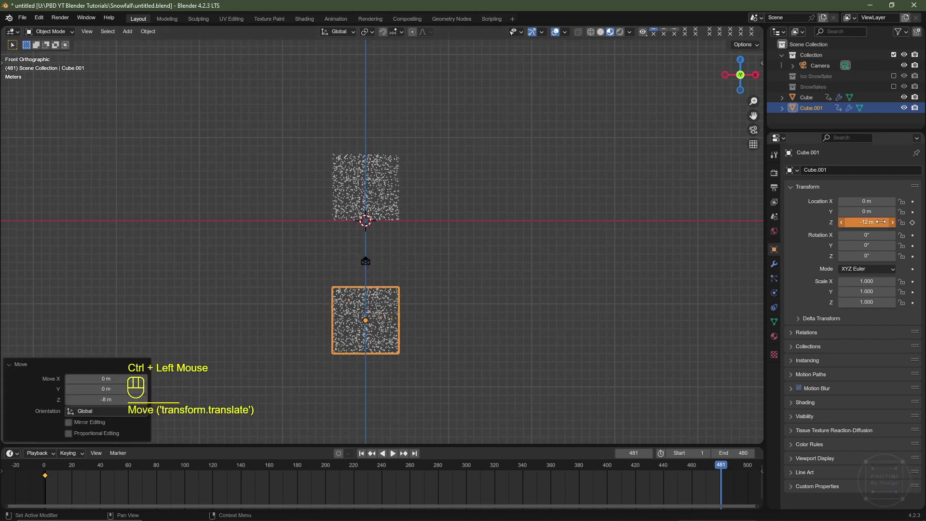
click(915, 230)
click(383, 191)
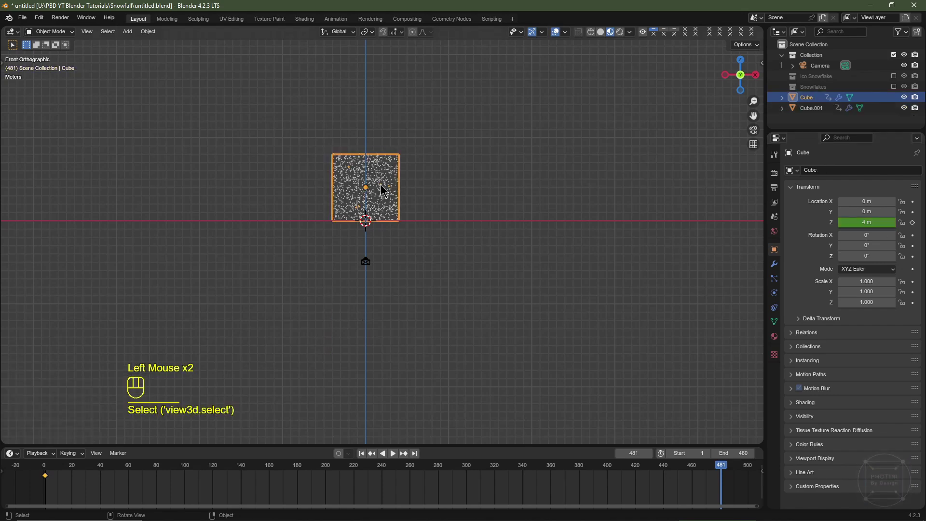
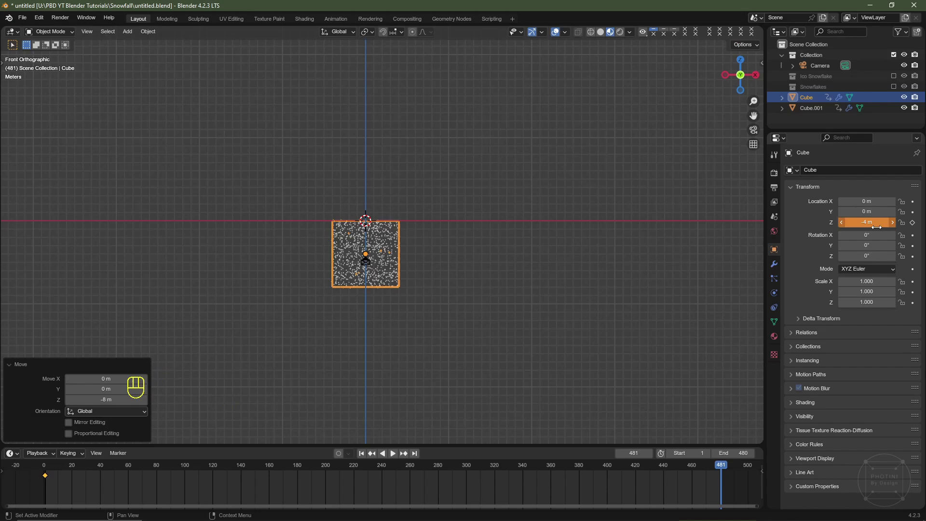
click(915, 230)
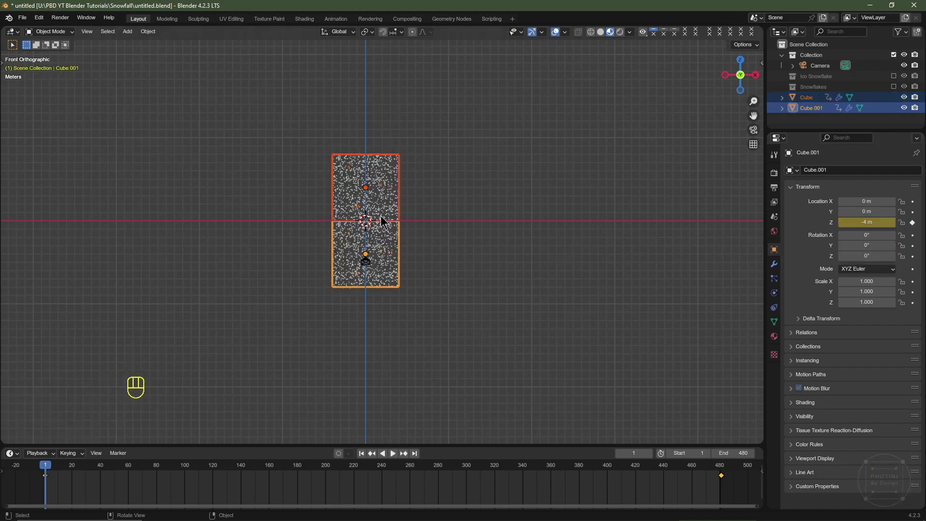
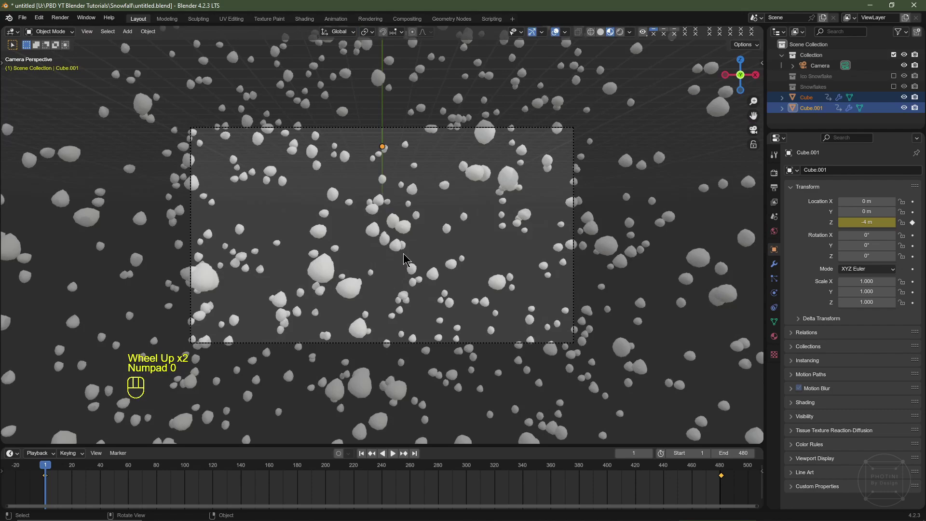
Play the falling-snow preview, stop it, and show Cube.001's particle settings (1000 particles, lifetime 485)
key(space)
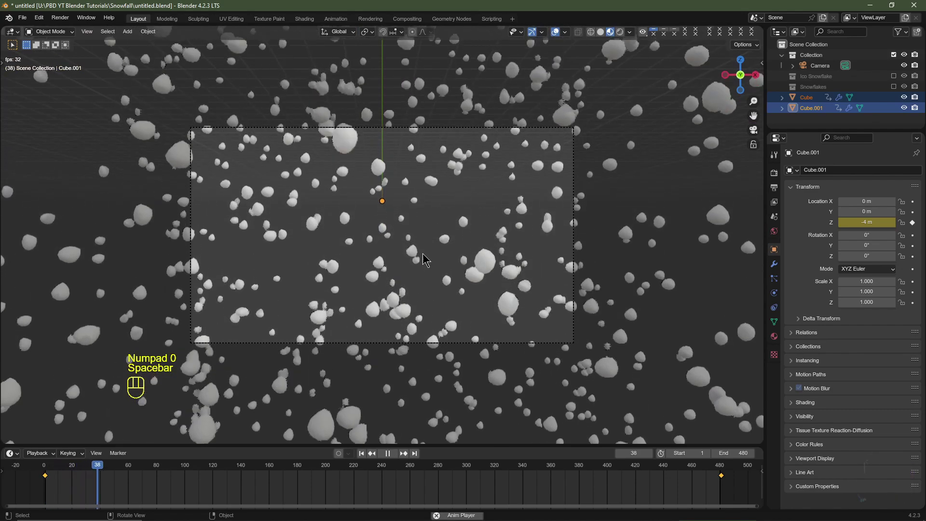
click(420, 269)
click(397, 284)
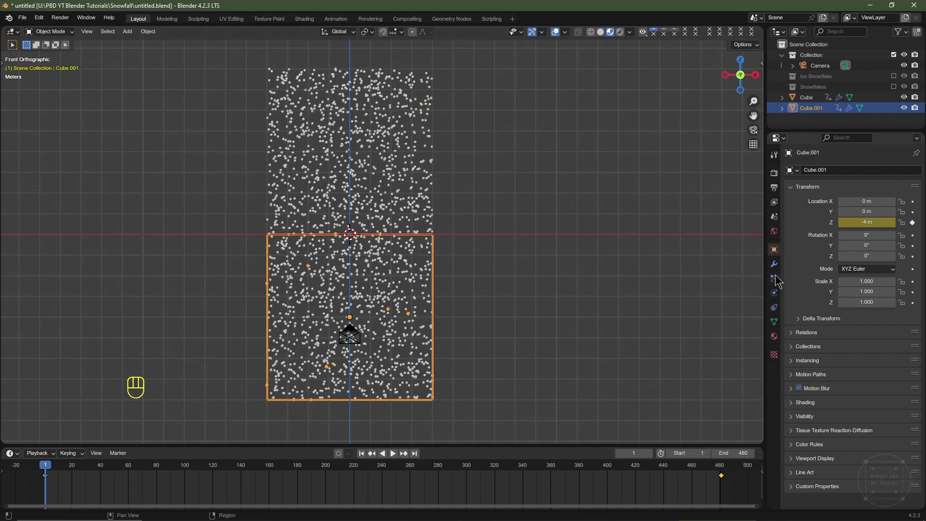
click(778, 281)
Set the particles' Instance Collection to Snowflakes and raise the emission Number to 2500
scroll(down, 3)
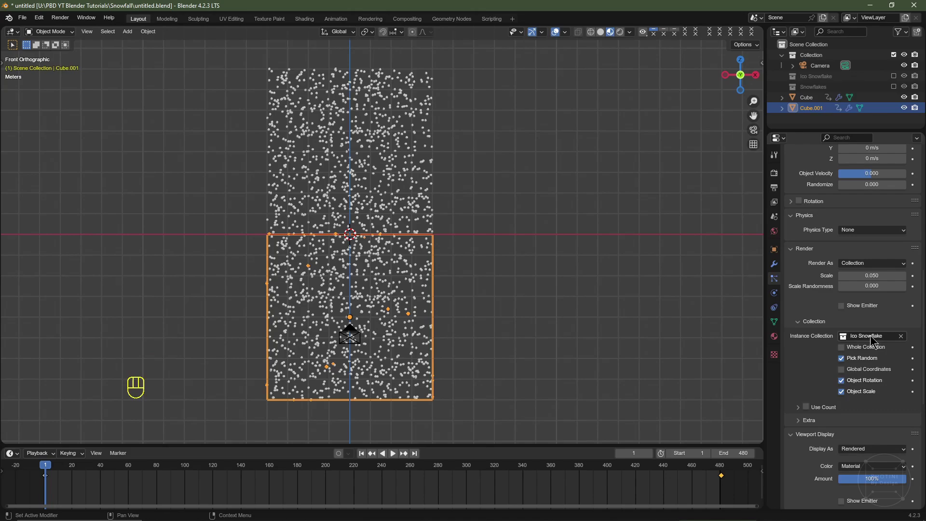
drag(872, 341, 841, 379)
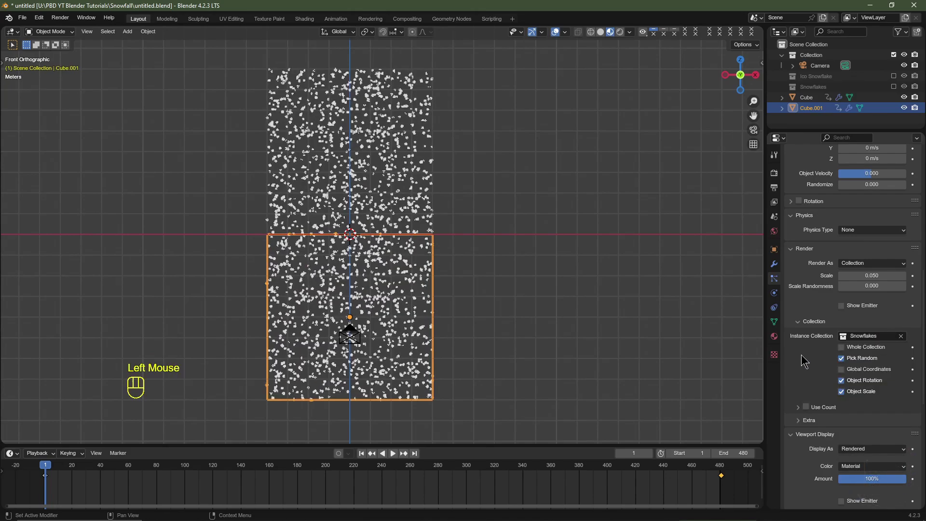
scroll(up, 3)
scroll(down, 3)
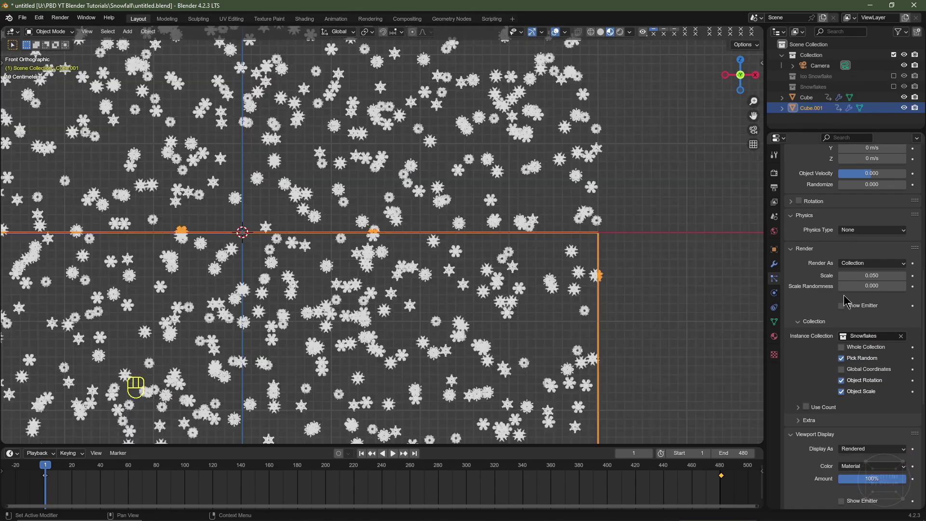
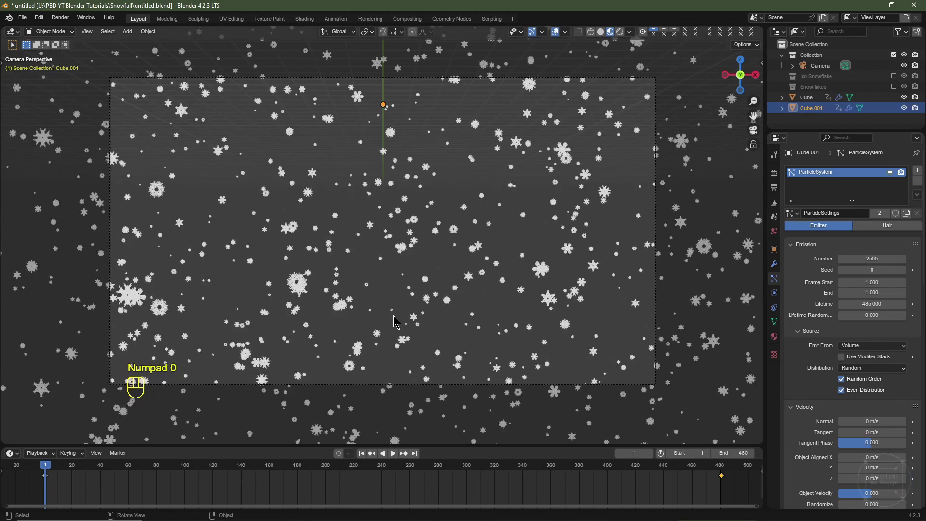
key(space)
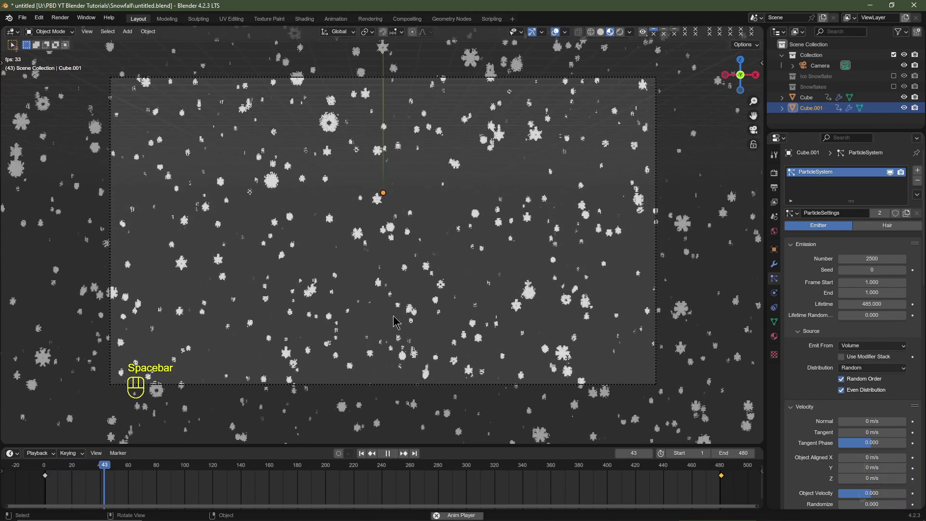
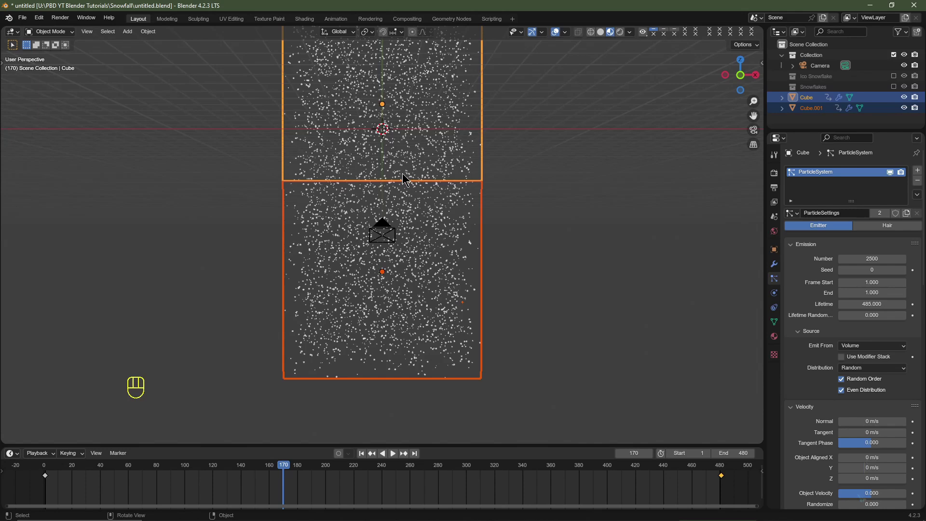
Play the snowfall from front view, stop it, and look through the scene camera
scroll(down, 3)
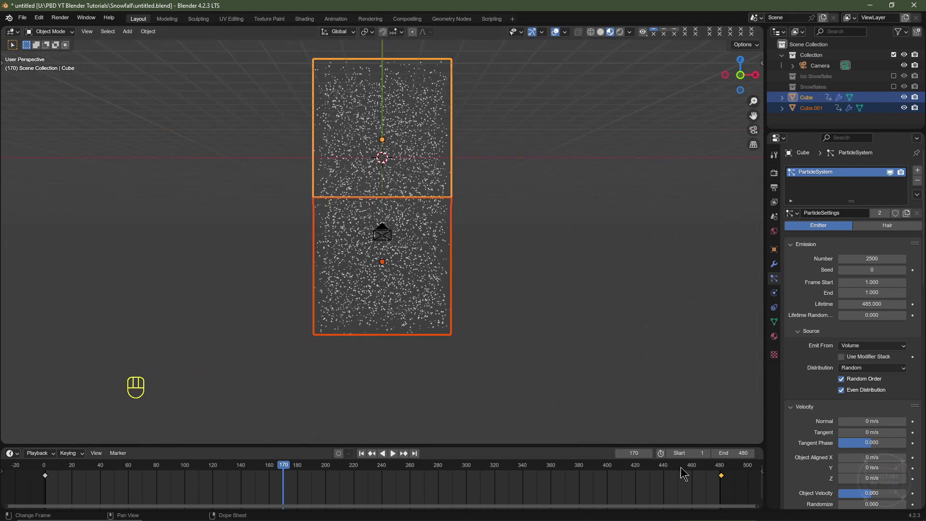
click(678, 472)
key(KP_1)
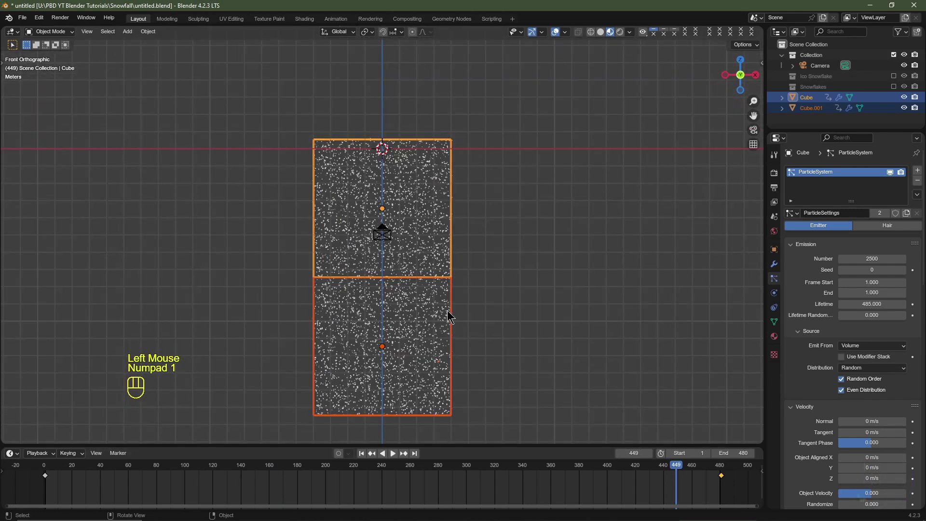
key(space)
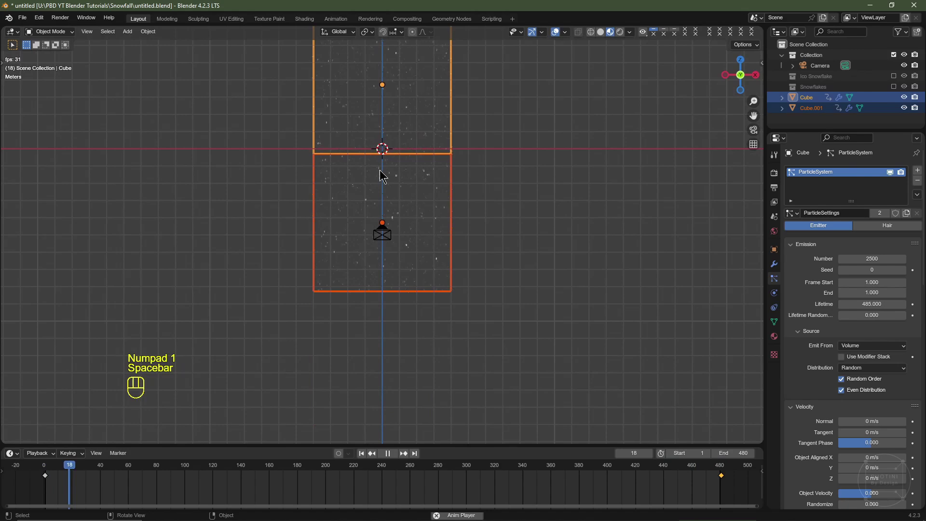
key(space)
key(KP_0)
Scrub to frame 447, play the loop's end, stop, and return to frame 1
click(424, 253)
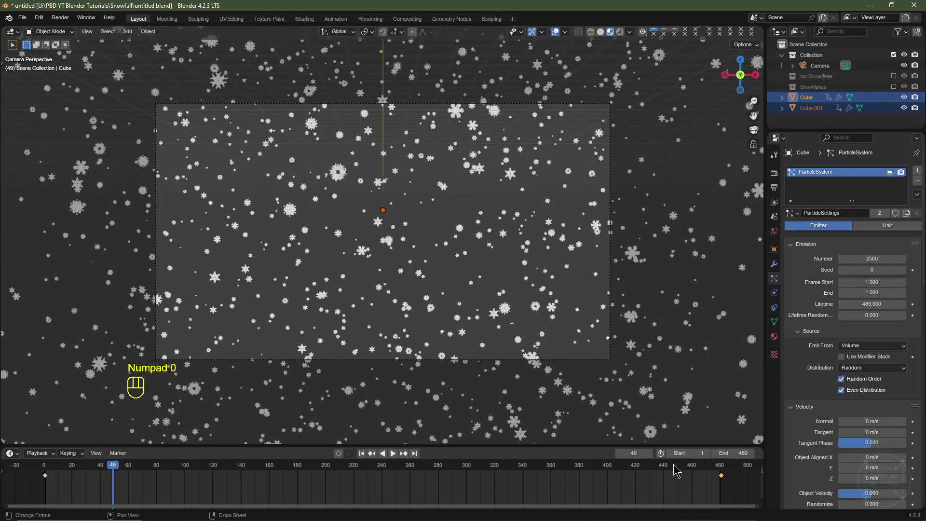
click(678, 468)
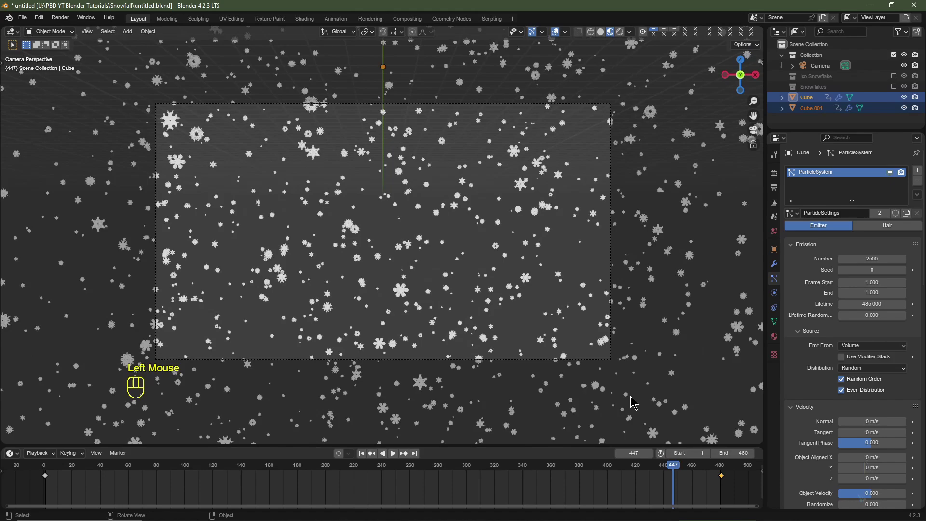
key(space)
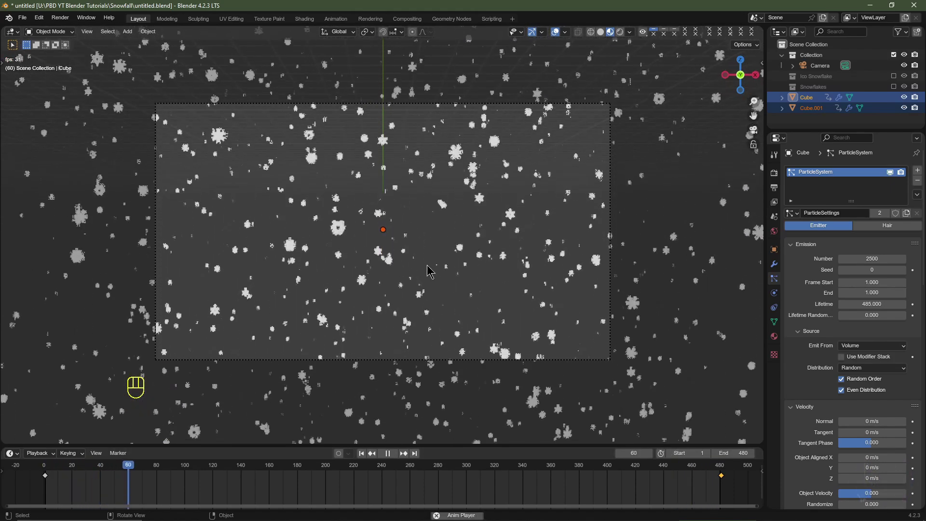
key(space)
key(KP_0)
Enable the Snowflakes and Ico Snowflake collections and bring the snowflake models into view, selecting one
scroll(down, 3)
middle_click(585, 216)
scroll(down, 3)
drag(592, 199, 579, 222)
middle_click(898, 94)
click(897, 91)
drag(897, 78, 683, 128)
middle_click(402, 153)
scroll(down, 3)
click(380, 159)
click(633, 142)
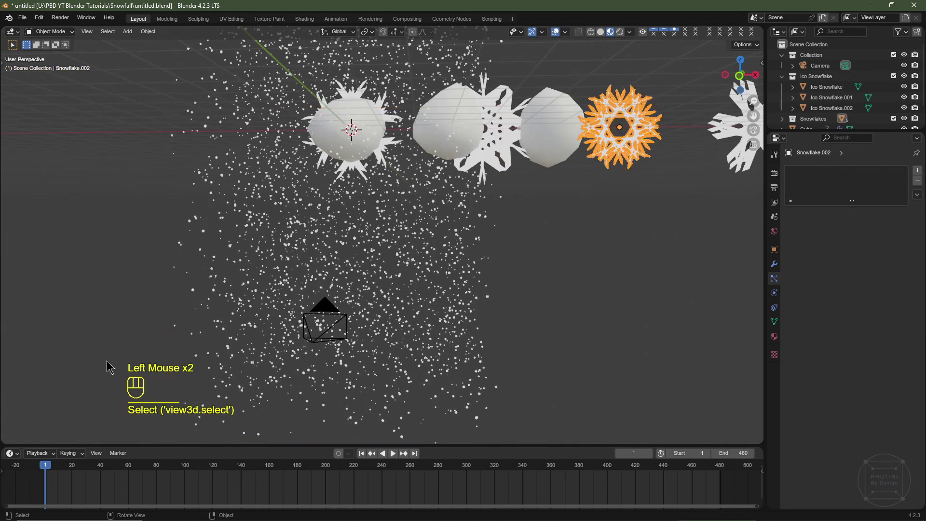
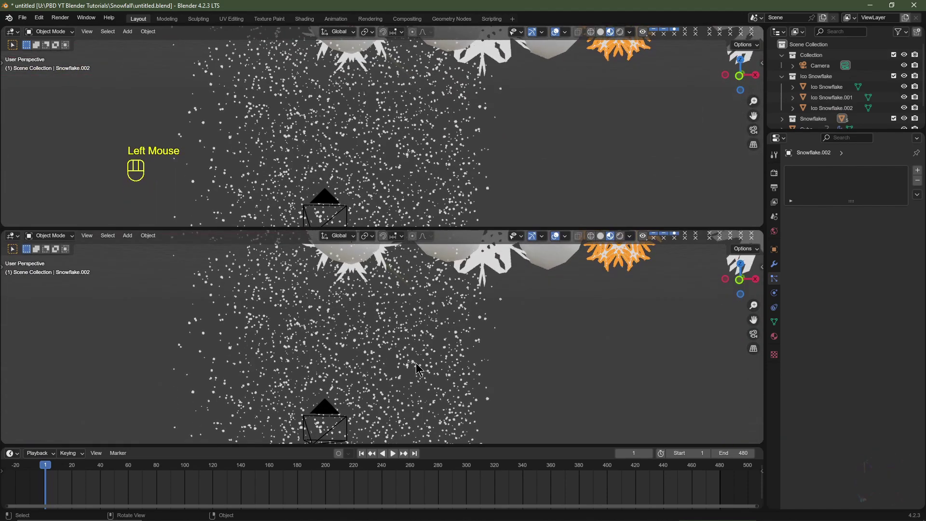
Split the viewport and make the lower area a Shader Editor showing the Snow material's Emission node
scroll(down, 3)
middle_click(18, 250)
drag(10, 240, 129, 350)
middle_click(398, 378)
scroll(up, 3)
drag(279, 322, 311, 268)
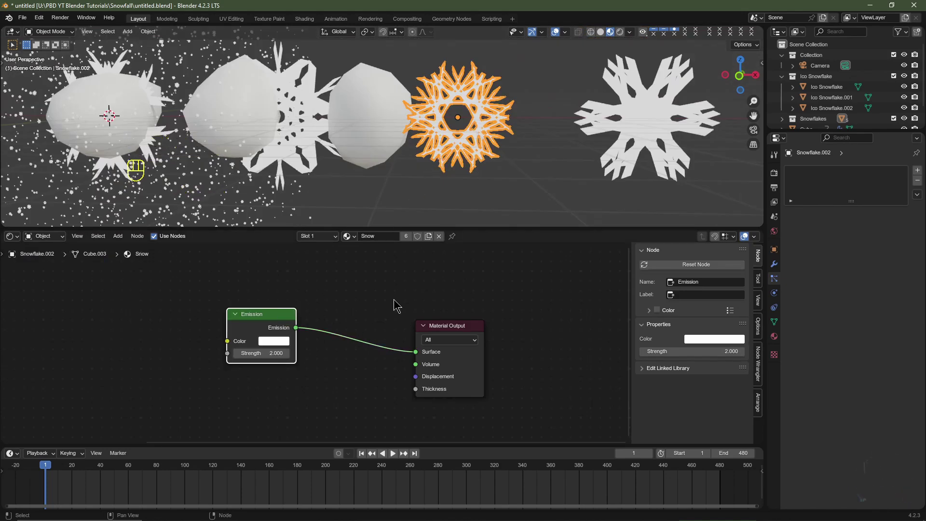
click(263, 323)
key(Delete)
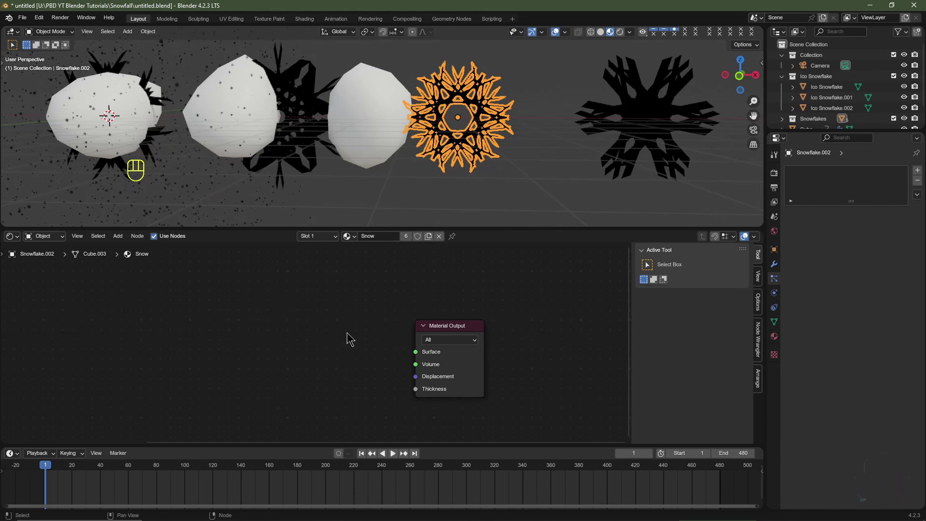
click(202, 362)
key(shift+a)
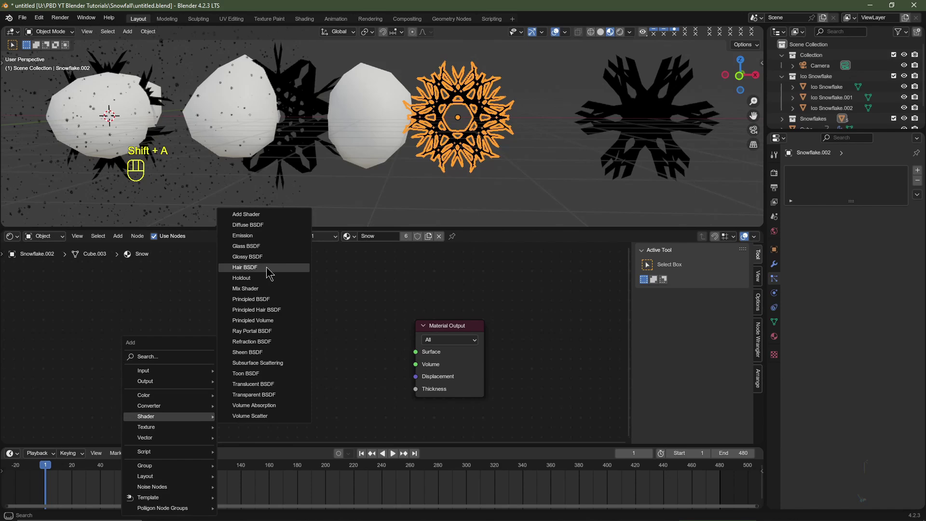
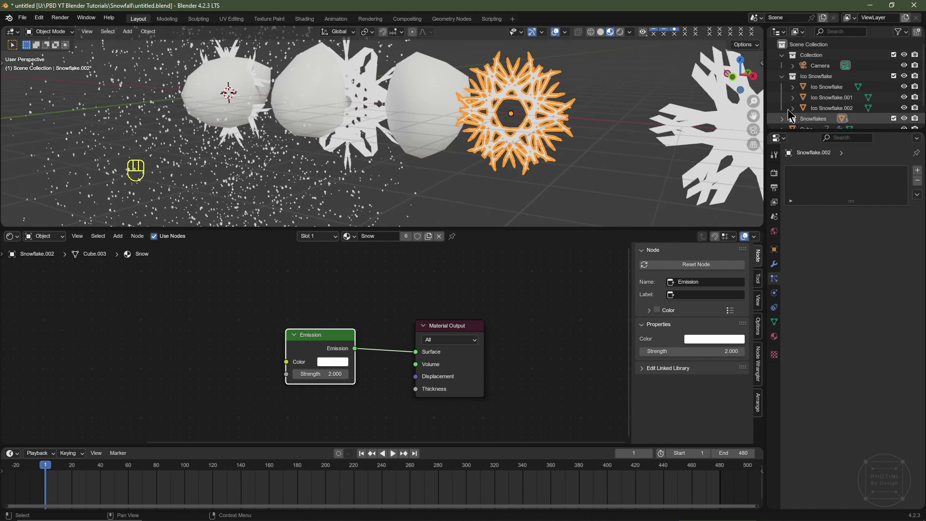
Assign the Snow material to the Ico Snowflake models, then exclude the Ico Snowflake and Snowflakes collections again
click(818, 89)
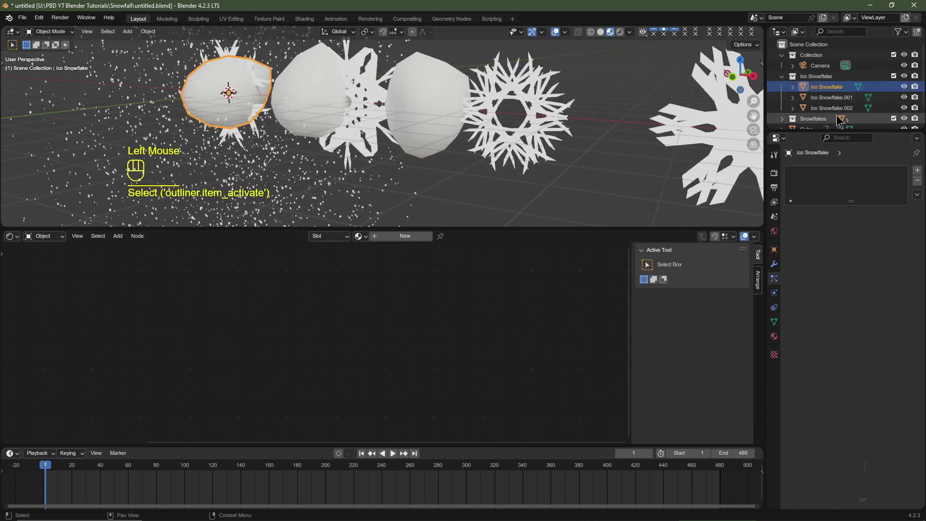
drag(369, 241, 849, 105)
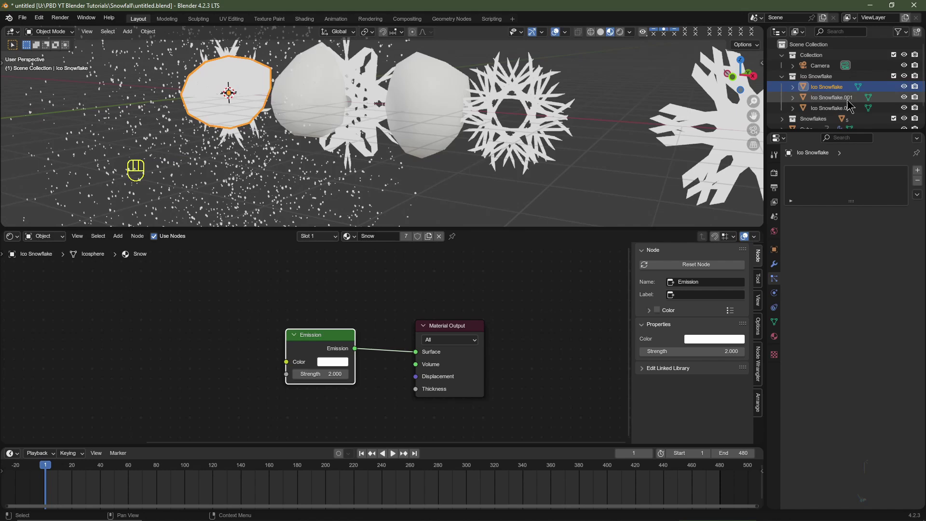
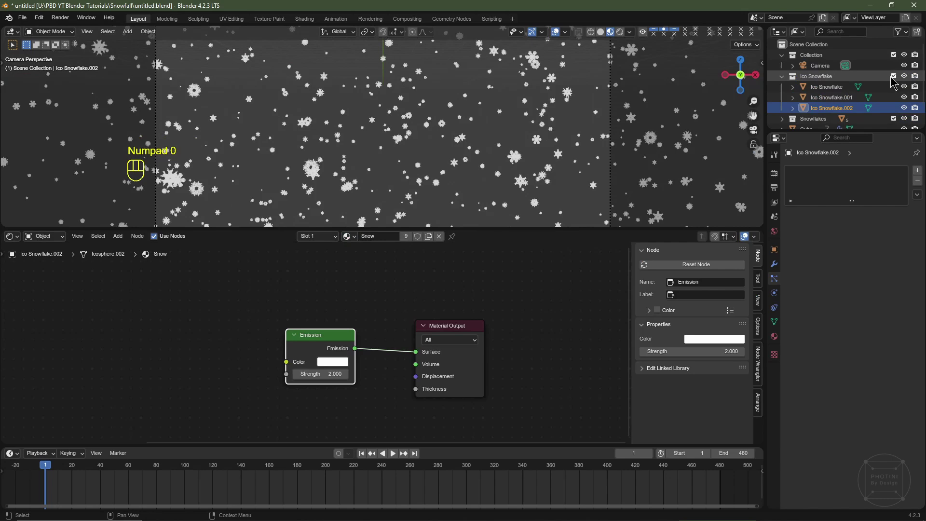
click(893, 82)
click(896, 92)
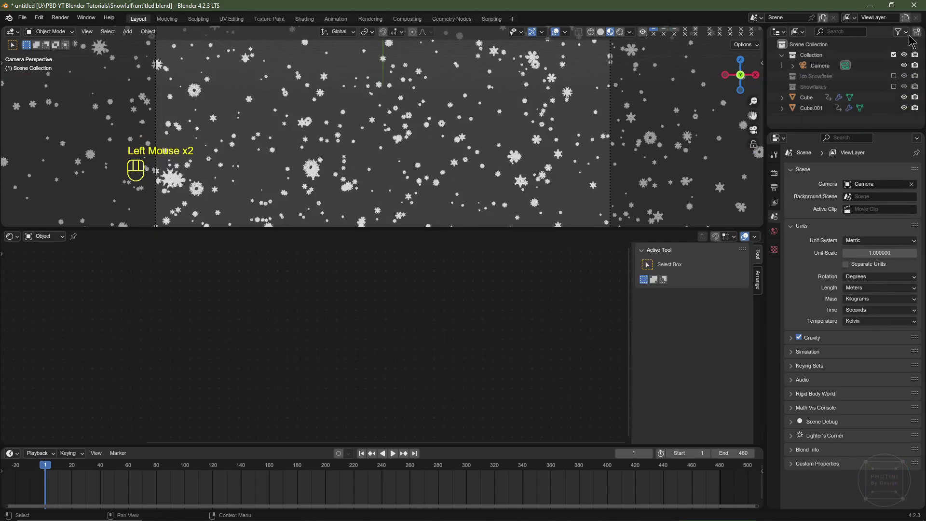
Enable extra restriction toggles in the Outliner filter and show the Render Properties with EEVEE engine
drag(906, 36, 709, 231)
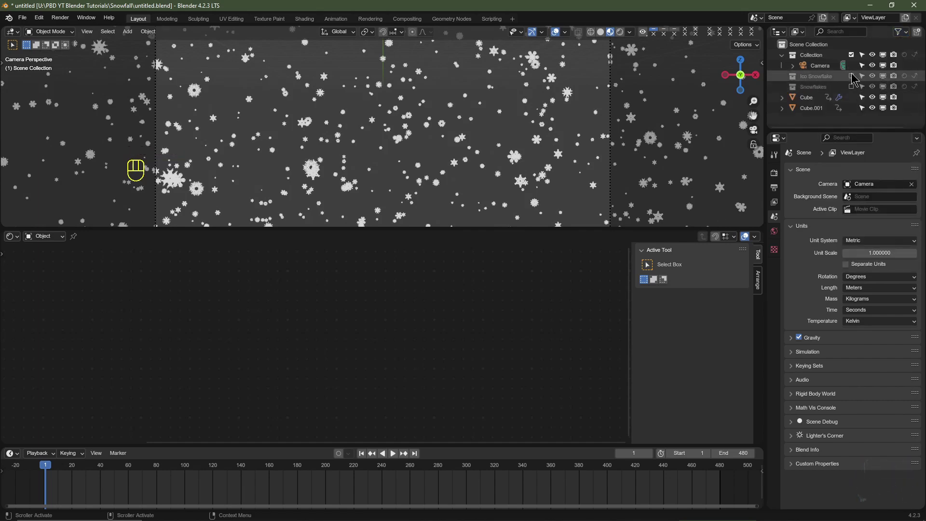
key(KP_0)
click(776, 177)
drag(856, 174, 621, 36)
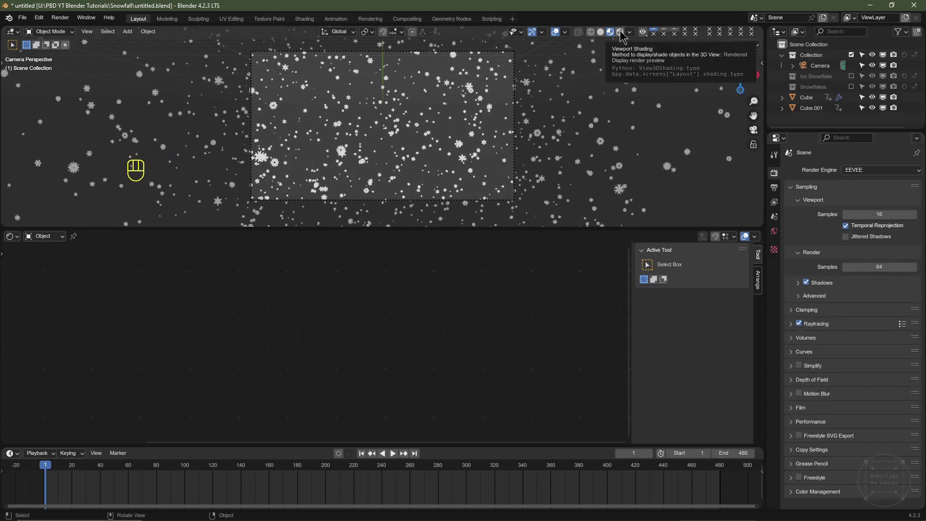
Set the world Surface Strength to 0 and the background colour Value to 0 for pure black
drag(621, 36, 426, 126)
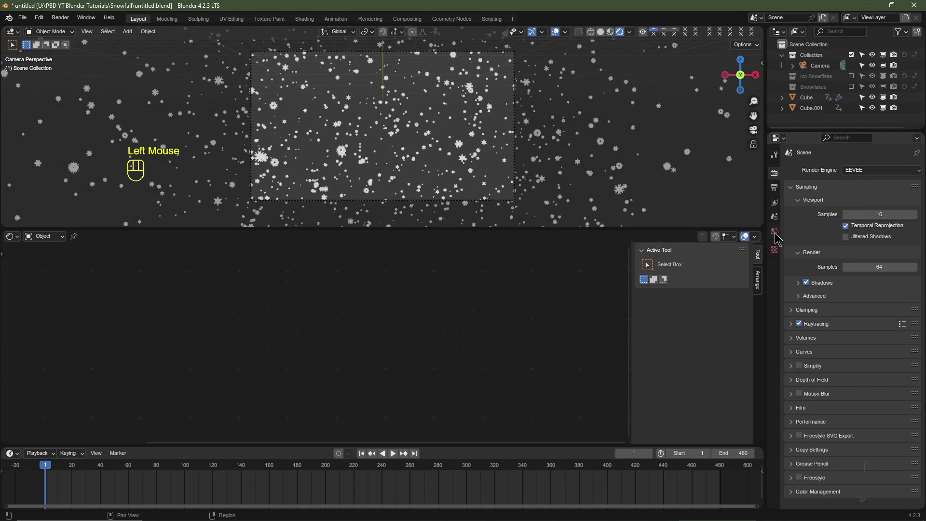
click(776, 238)
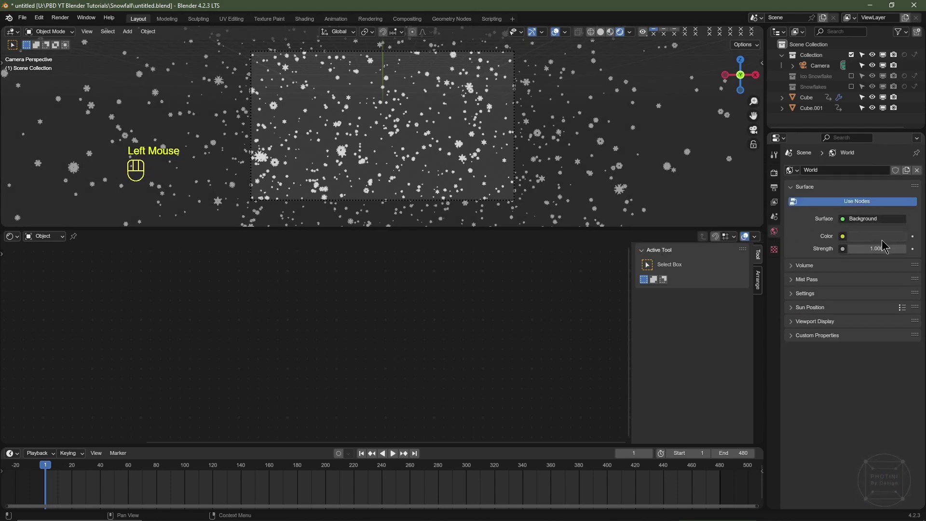
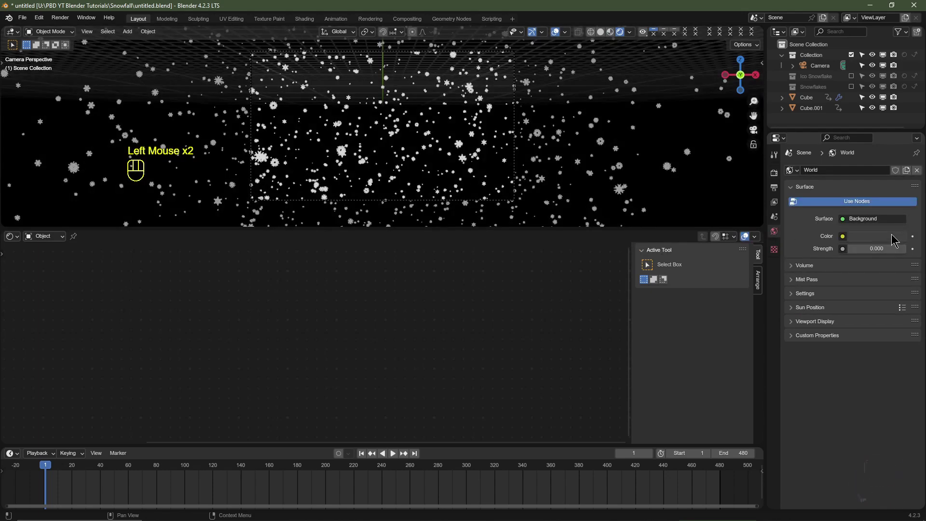
click(888, 238)
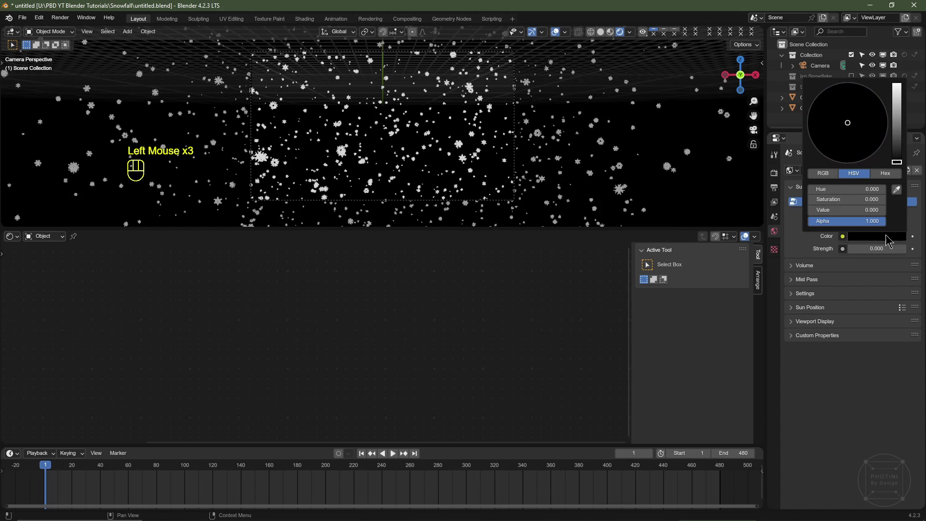
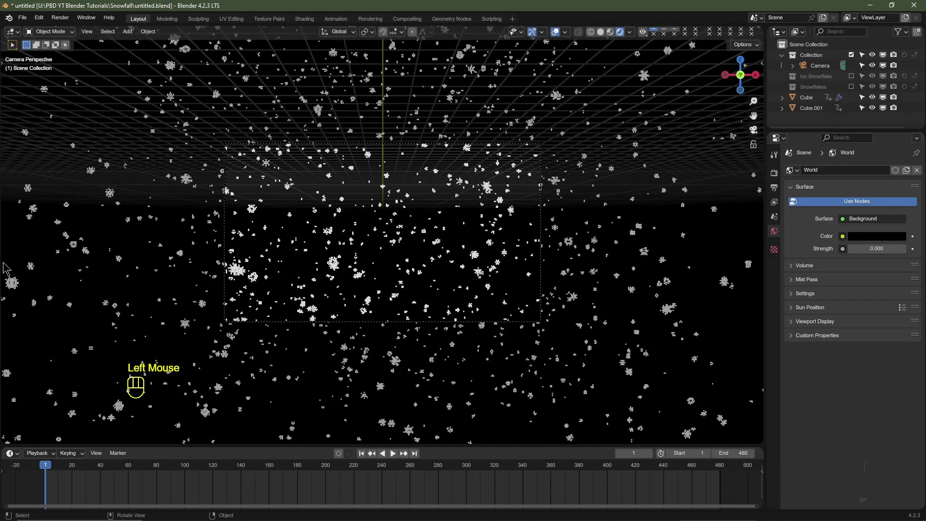
Set the output File Format to FFmpeg Video in Output Properties
click(776, 190)
scroll(up, 3)
scroll(down, 3)
click(912, 370)
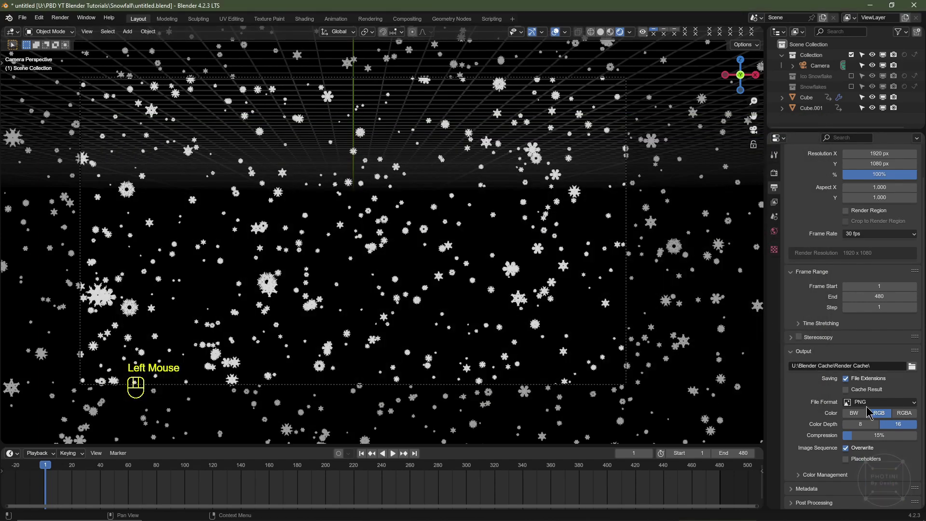
click(869, 409)
click(870, 410)
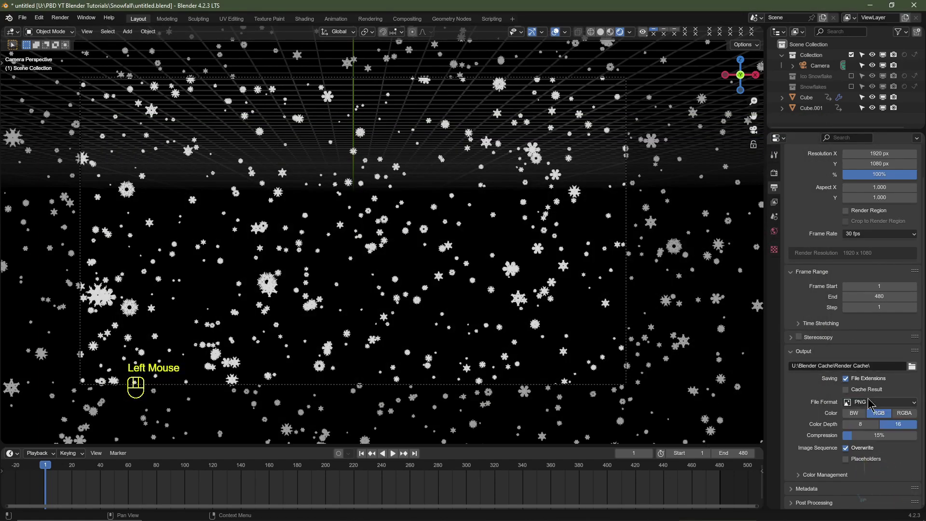
drag(870, 405, 827, 463)
Set the encoding container to MPEG-4 with the H.264 codec
scroll(down, 3)
click(810, 480)
scroll(down, 3)
drag(870, 357, 868, 386)
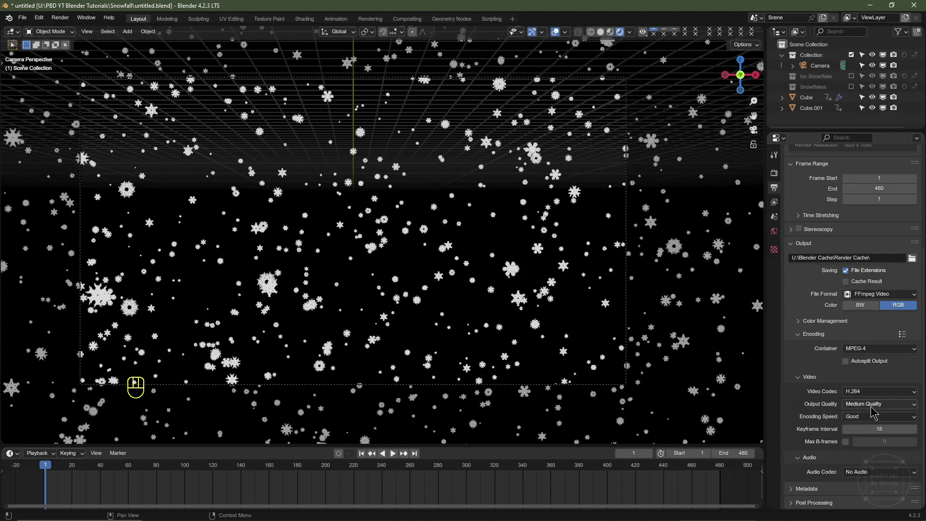
scroll(up, 3)
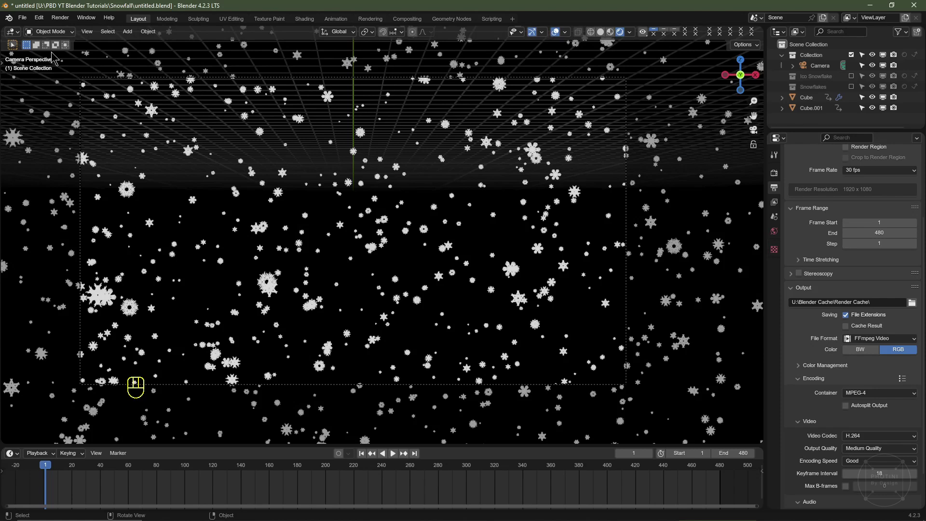